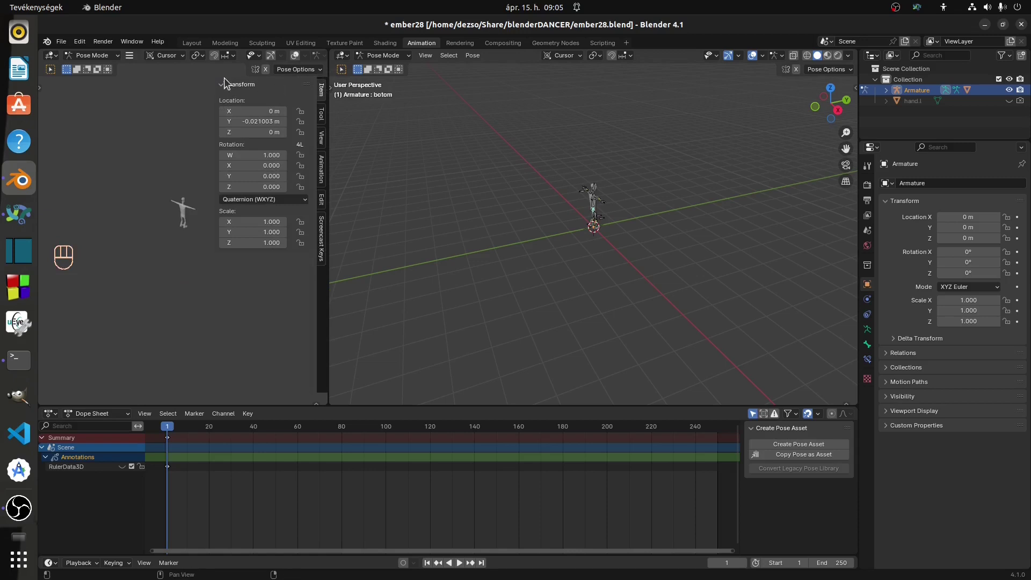
Zoom and orbit to a close front view of the dancer, then switch the Dope Sheet to Action Editor
{"action": "left_click_drag", "start_coordinate": [213, 129], "coordinate": [204, 276]}
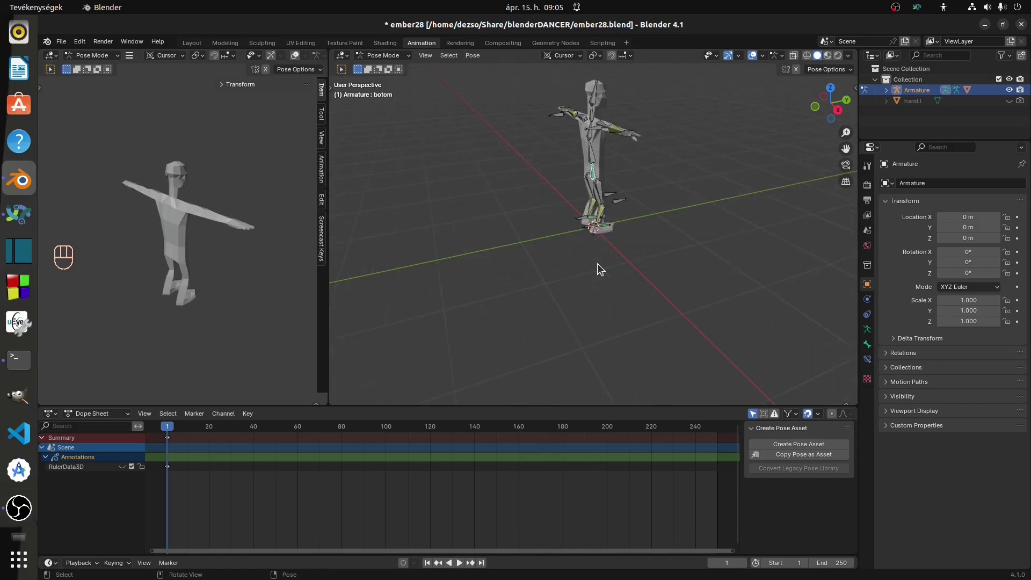
{"action": "left_click_drag", "start_coordinate": [660, 140], "coordinate": [667, 212]}
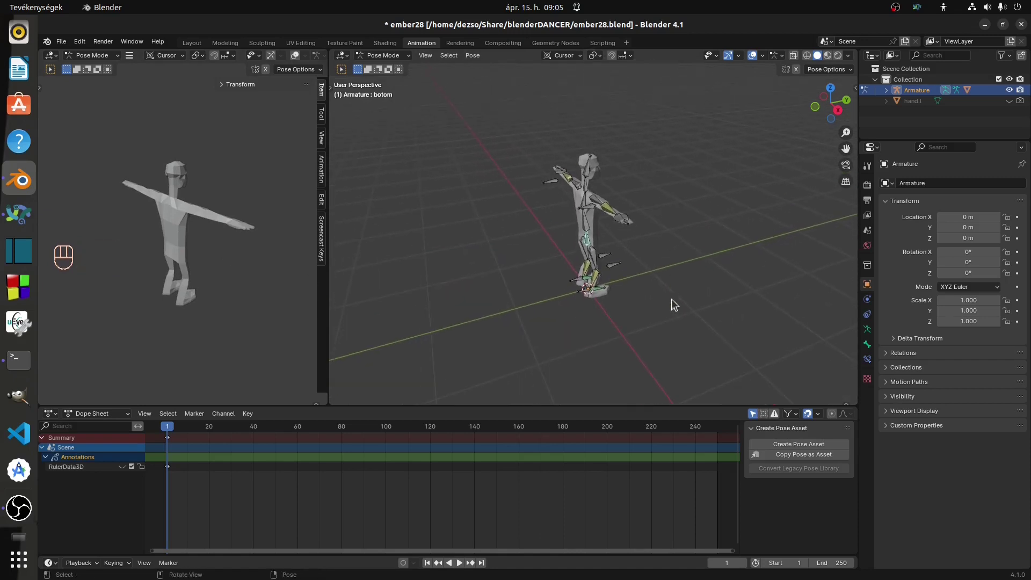
{"action": "left_click_drag", "start_coordinate": [681, 277], "coordinate": [495, 269]}
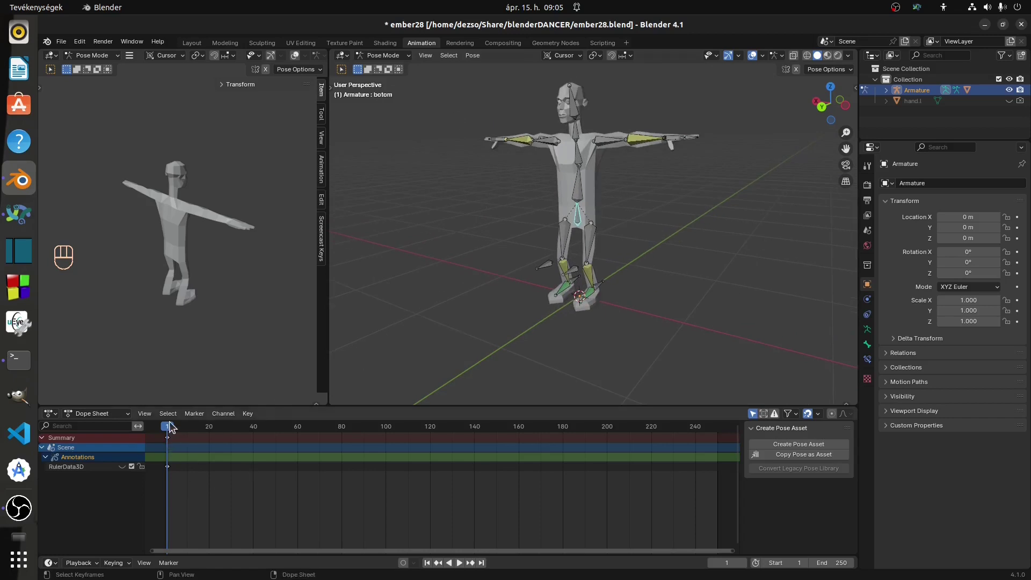
{"action": "left_click_drag", "start_coordinate": [170, 431], "coordinate": [173, 437]}
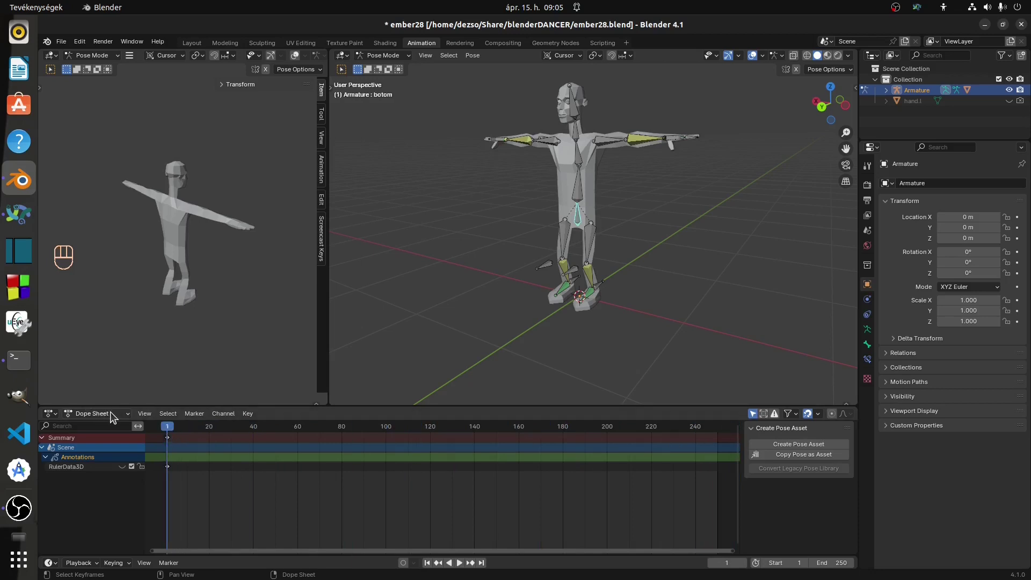
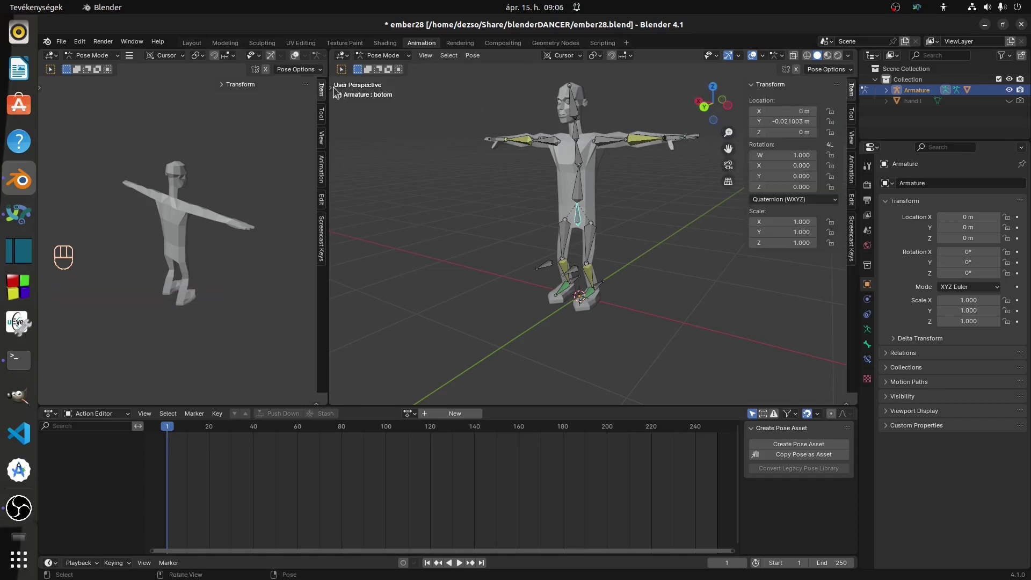
Create a new armature action and rename it _RESETpos
{"action": "left_click_drag", "start_coordinate": [578, 194], "coordinate": [581, 186]}
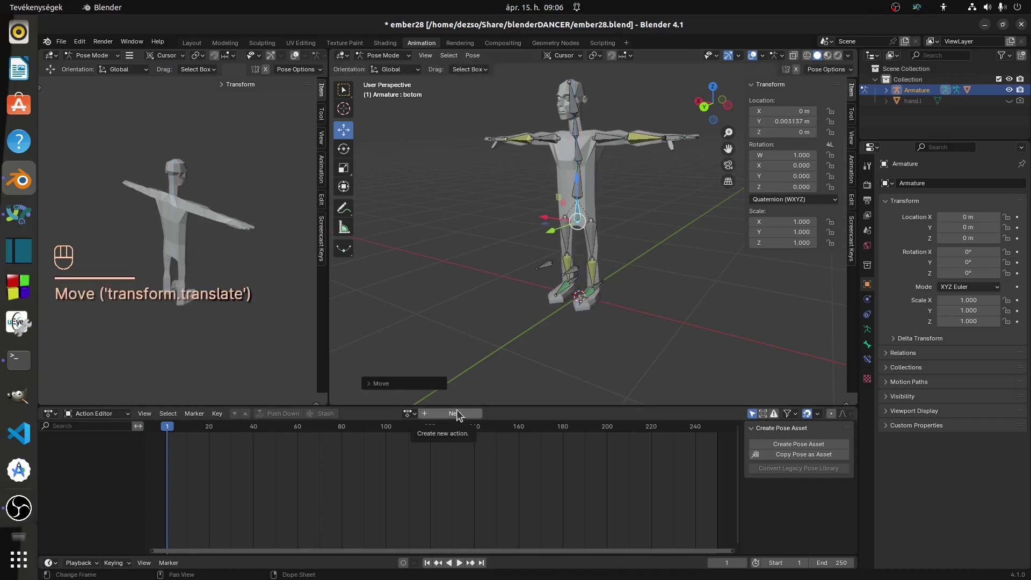
{"action": "left_click", "coordinate": [454, 418]}
{"action": "left_click", "coordinate": [431, 408]}
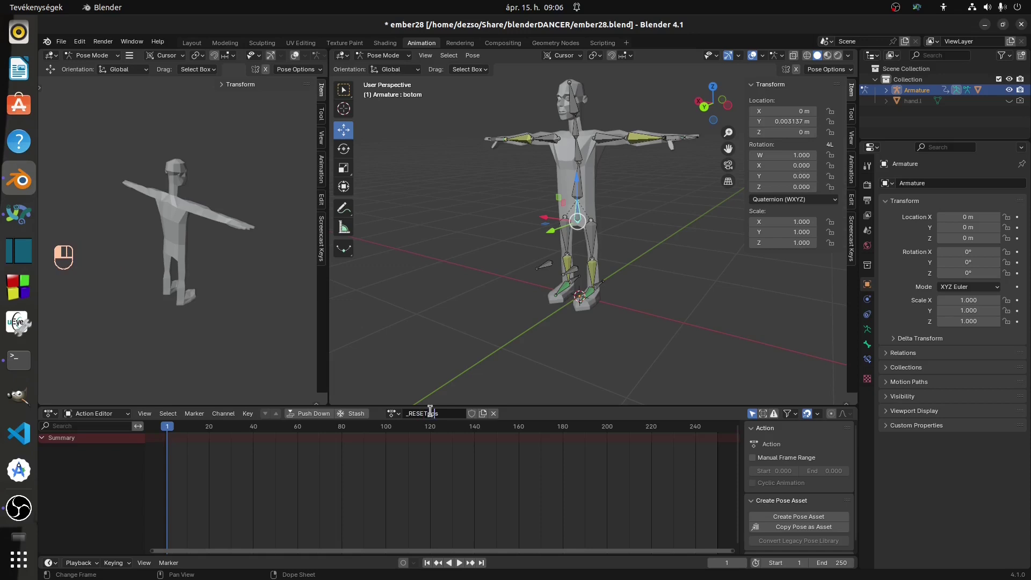
{"action": "key", "text": "Left"}
{"action": "key", "text": "Left"}
{"action": "key", "text": "Right"}
{"action": "key", "text": "Left"}
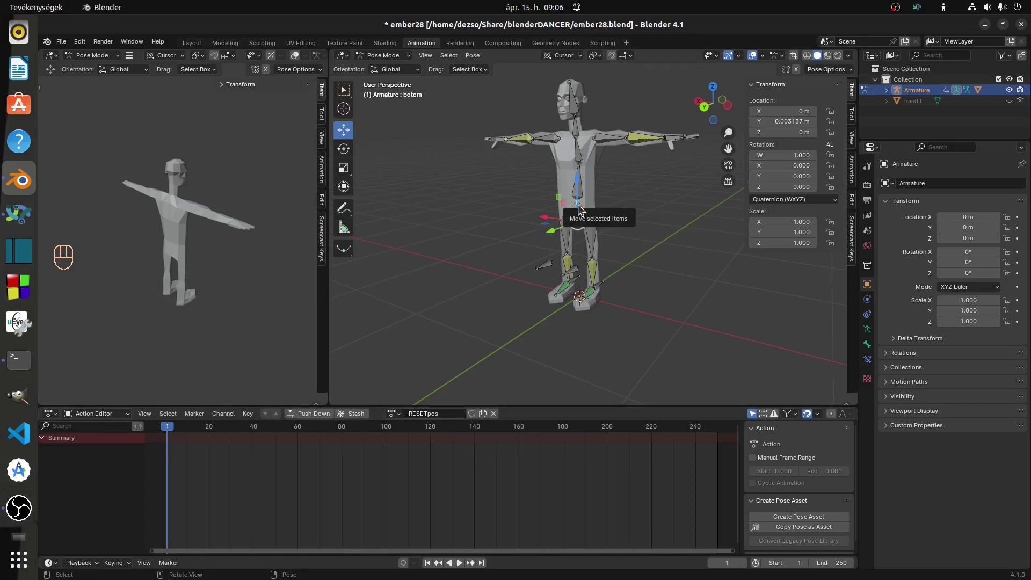
Select every bone and keyframe the whole T-pose at frame 1
{"action": "key", "text": "a"}
{"action": "left_click", "coordinate": [579, 187]}
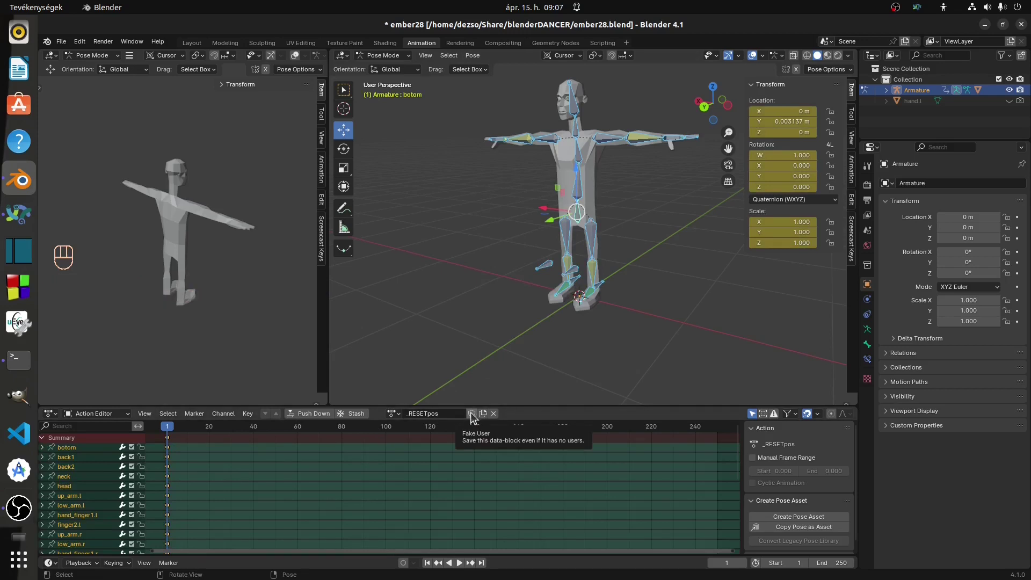
Enable Fake User on _RESETpos, duplicate it and start renaming the copy to 01_idle
{"action": "left_click", "coordinate": [475, 418]}
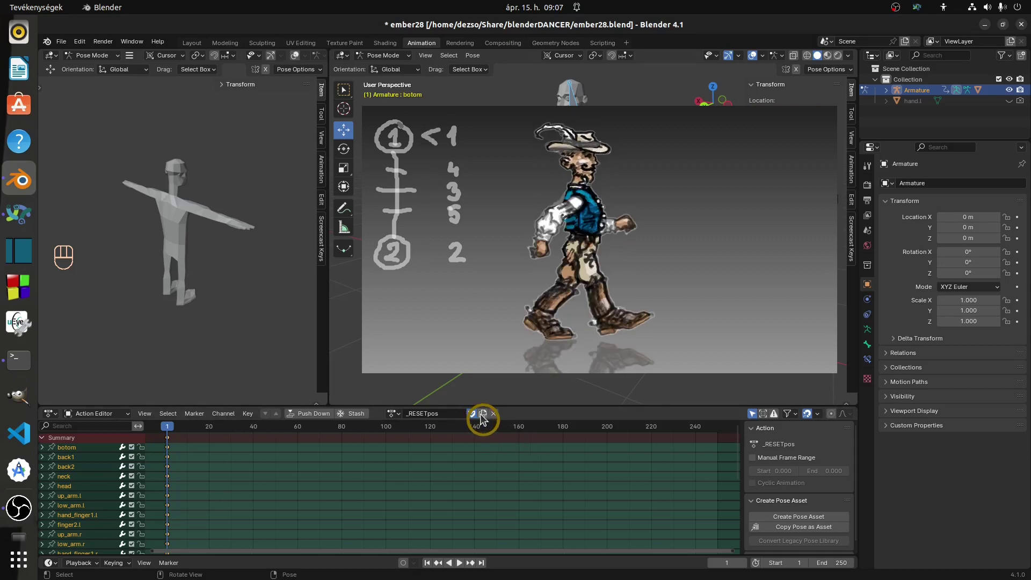
{"action": "left_click", "coordinate": [488, 419]}
{"action": "left_click", "coordinate": [453, 409]}
{"action": "key", "text": "BackSpace"}
{"action": "key", "text": "BackSpace"}
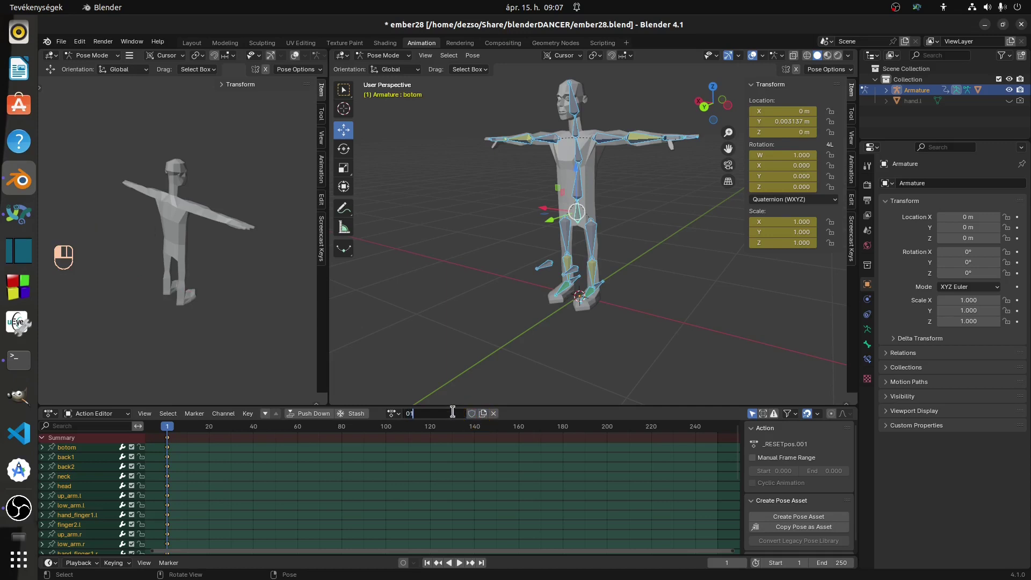
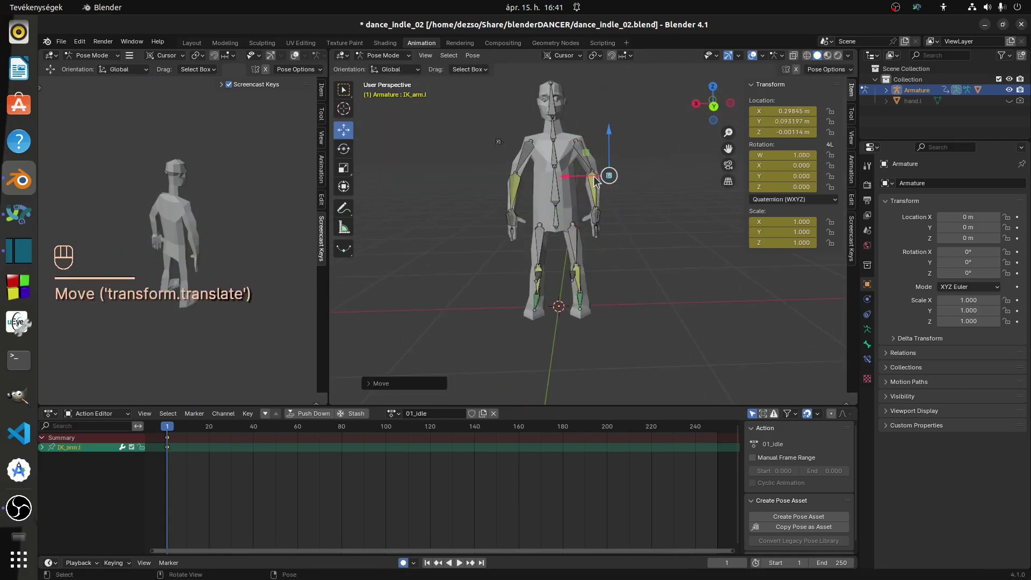
Lower the dancer's arm bone down to his side with auto keying at frame 1
{"action": "left_click", "coordinate": [593, 217]}
{"action": "left_click_drag", "start_coordinate": [600, 255], "coordinate": [535, 230]}
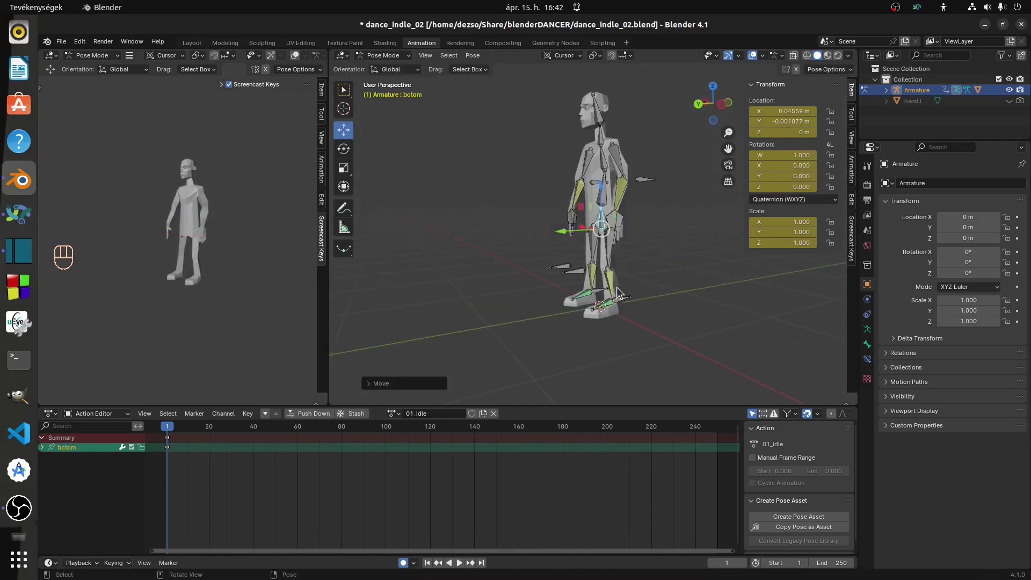
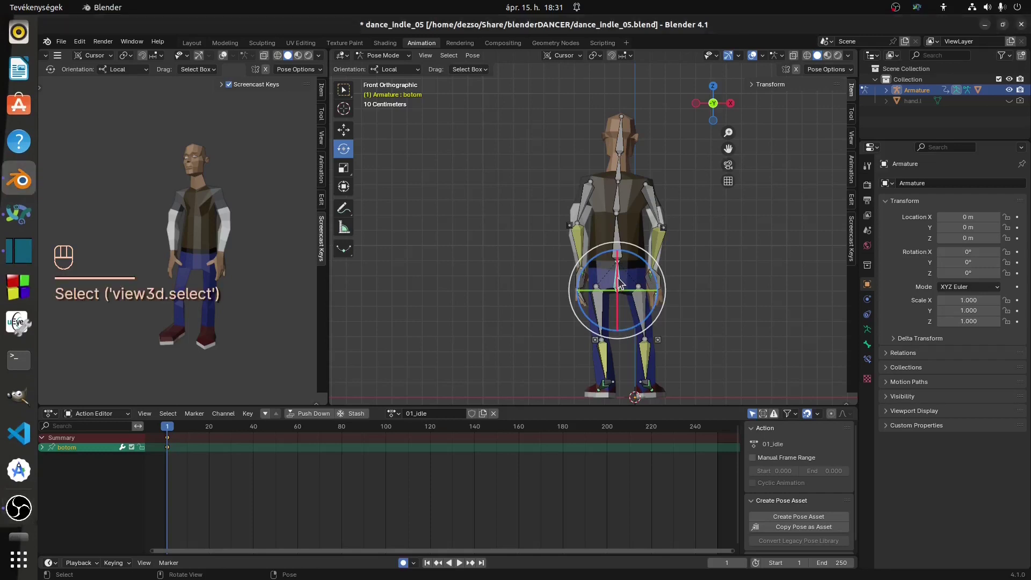
Keyframe all bones at frame 1, paste the pose at frame 60 and move on to frame 120
{"action": "key", "text": "a"}
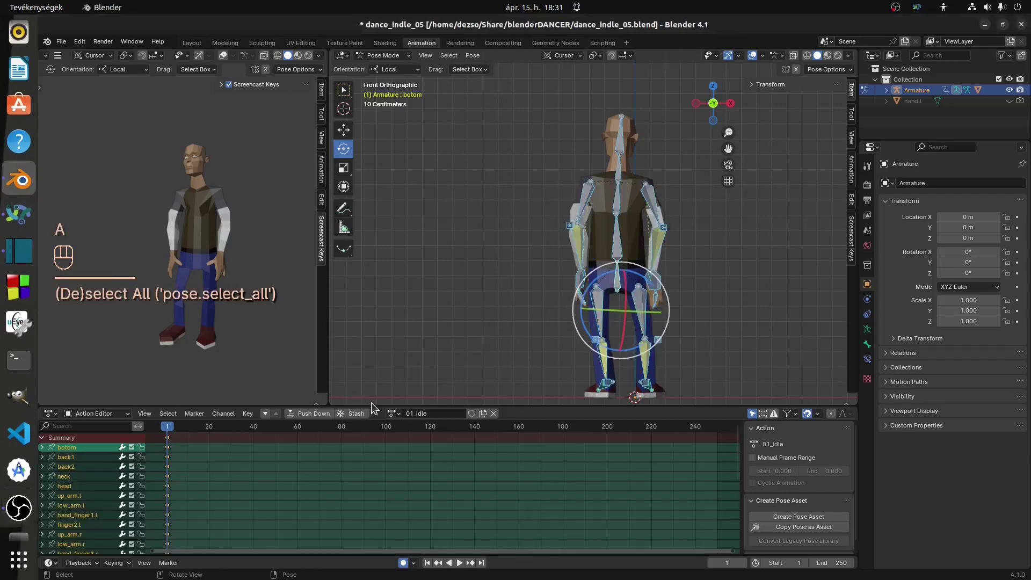
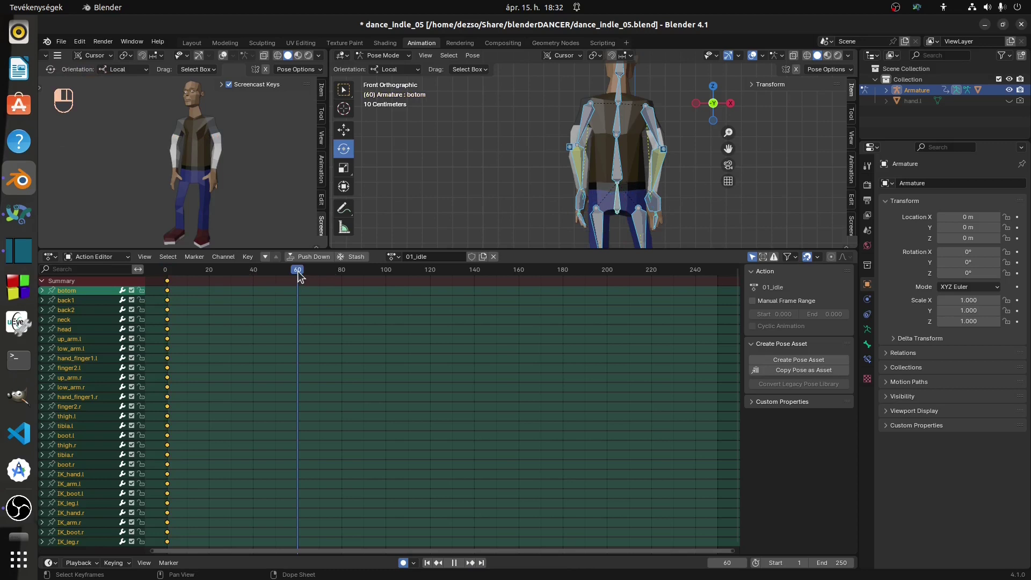
{"action": "left_click_drag", "start_coordinate": [300, 277], "coordinate": [299, 319]}
{"action": "key", "text": "ctrl+v"}
{"action": "left_click_drag", "start_coordinate": [301, 275], "coordinate": [433, 290]}
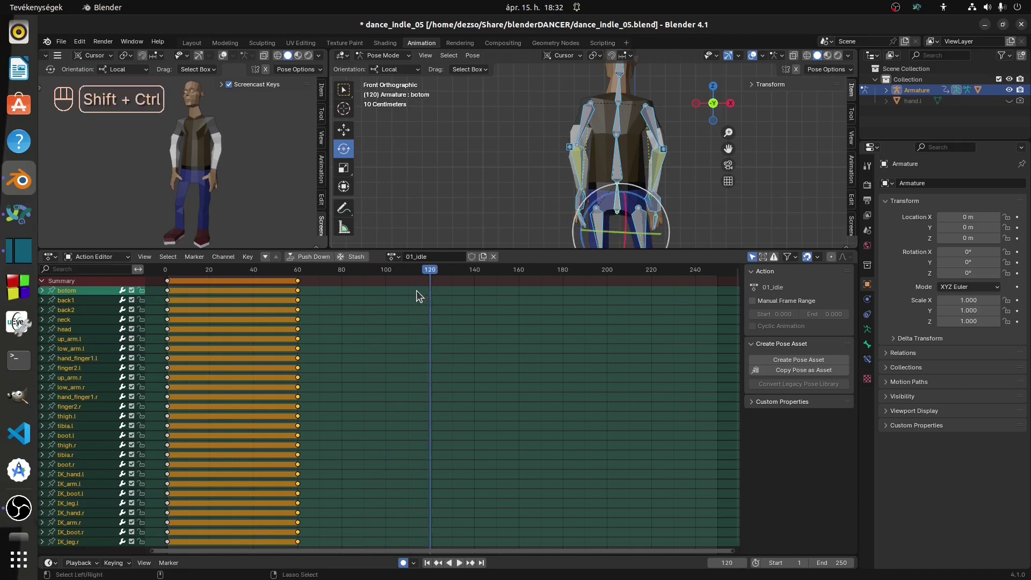
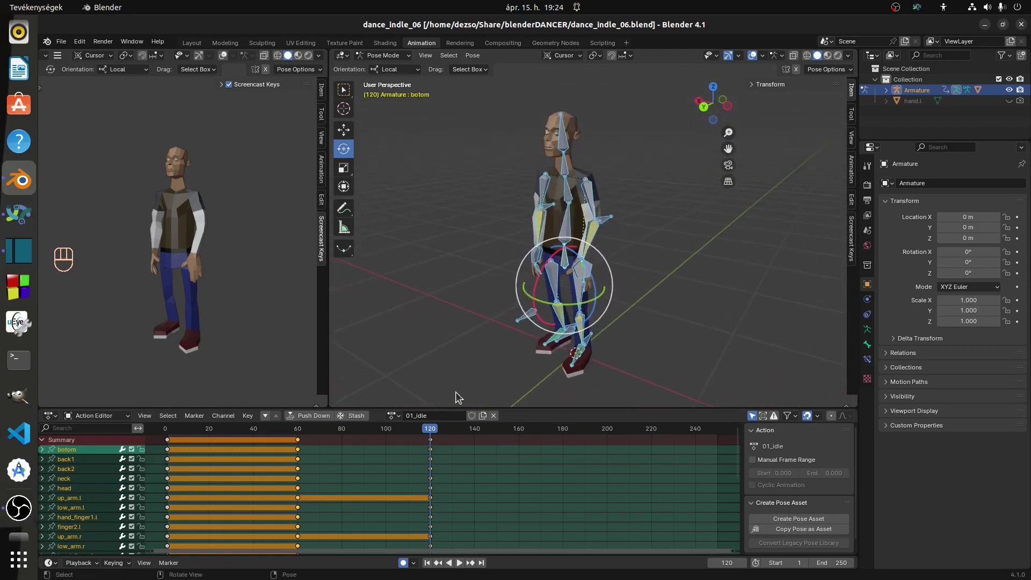
Select the hip bone, rotate and tilt it into a new angle, then scrub the idle to preview
{"action": "left_click_drag", "start_coordinate": [431, 435], "coordinate": [309, 421]}
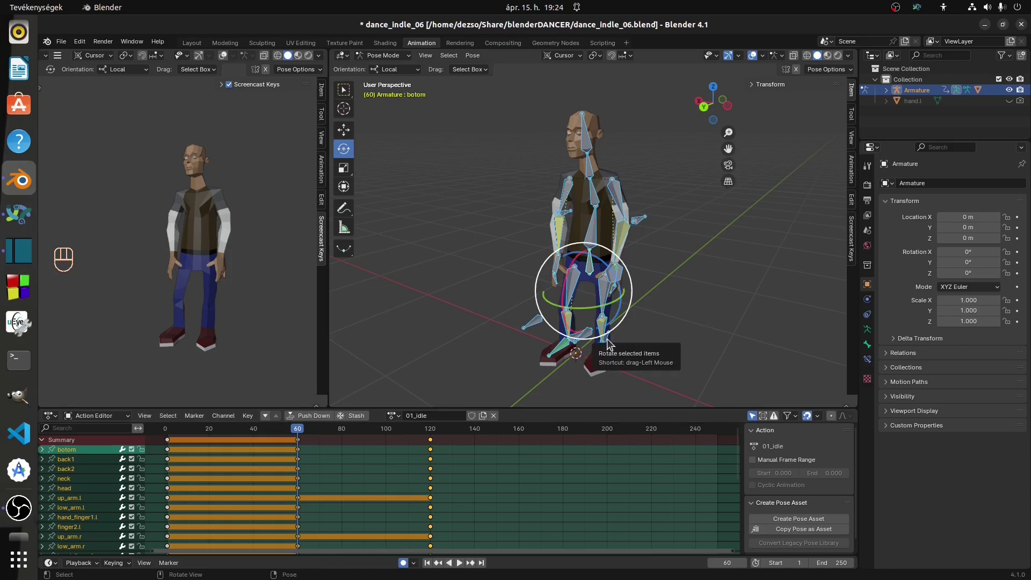
{"action": "left_click", "coordinate": [607, 344]}
{"action": "left_click", "coordinate": [608, 340]}
{"action": "left_click_drag", "start_coordinate": [301, 454], "coordinate": [369, 458]}
{"action": "left_click_drag", "start_coordinate": [296, 434], "coordinate": [366, 439]}
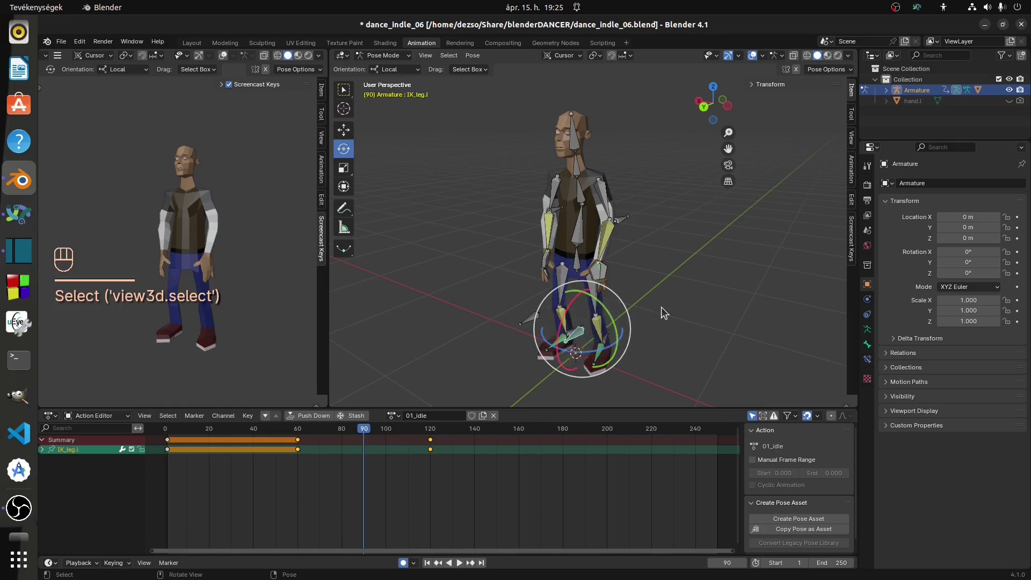
{"action": "left_click_drag", "start_coordinate": [657, 363], "coordinate": [626, 347]}
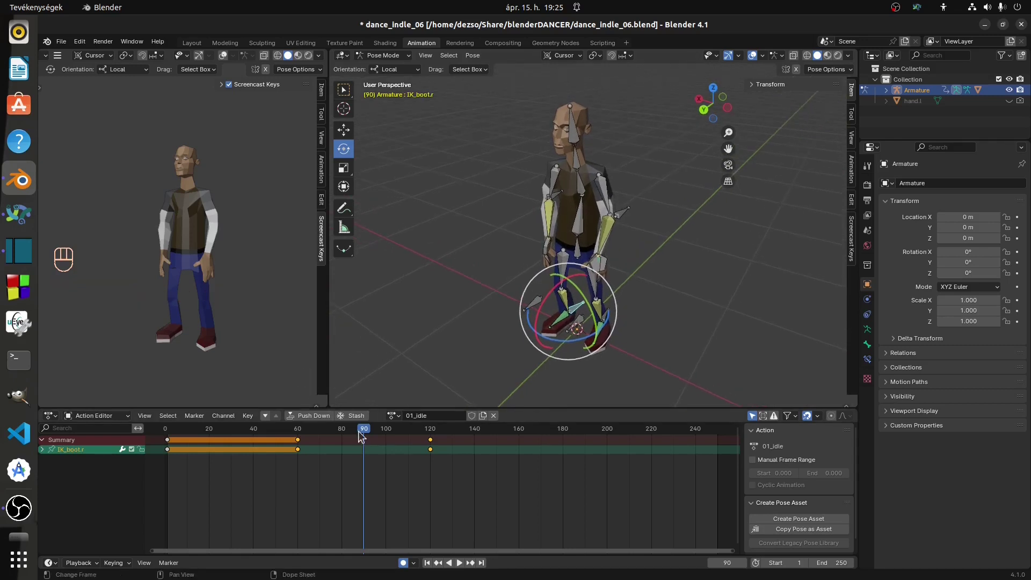
{"action": "left_click_drag", "start_coordinate": [312, 448], "coordinate": [432, 451]}
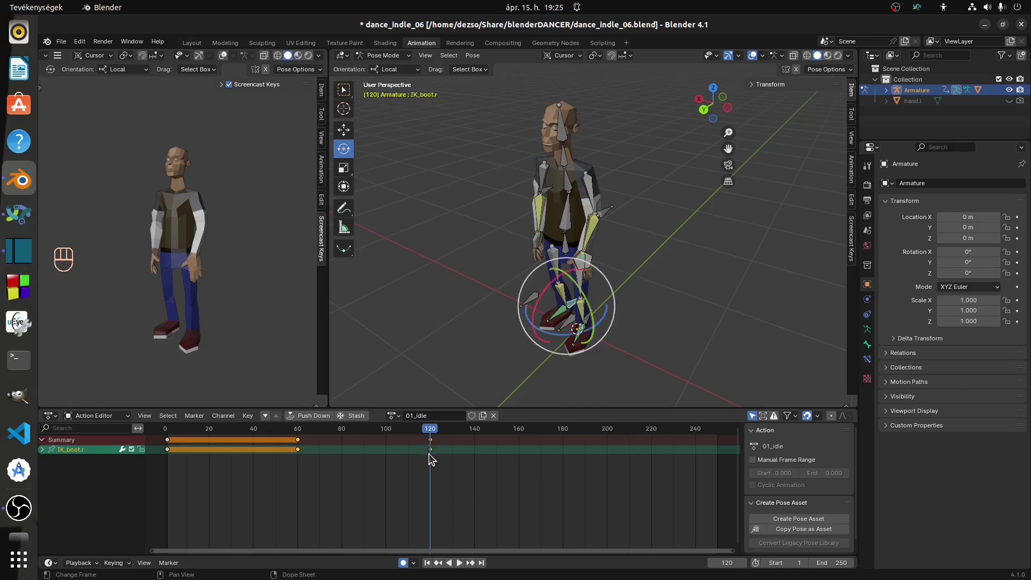
Copy the starting pose keys and paste them at frame 90 to extend the hold
{"action": "left_click", "coordinate": [433, 455]}
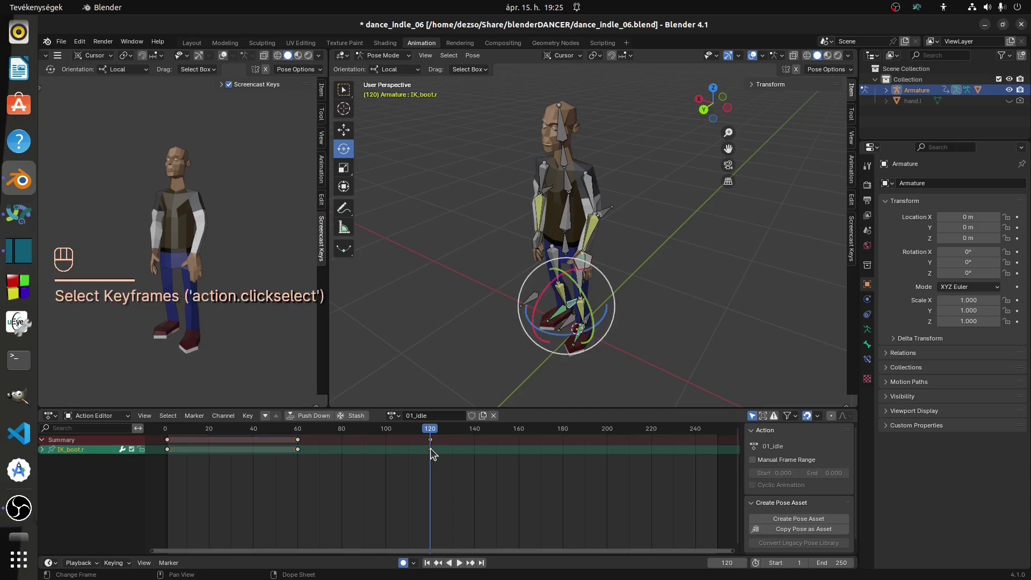
{"action": "key", "text": "ctrl+c"}
{"action": "left_click_drag", "start_coordinate": [430, 433], "coordinate": [366, 456]}
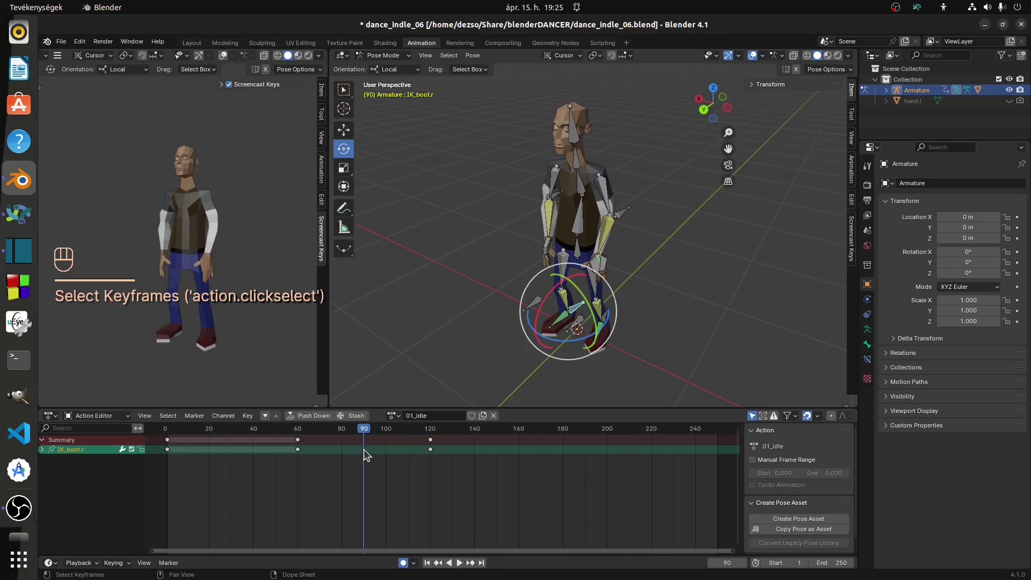
{"action": "key", "text": "ctrl+v"}
Move keyframes to adjust the idle timing and jump to frame 105 for a new pose
{"action": "left_click_drag", "start_coordinate": [364, 435], "coordinate": [612, 335]}
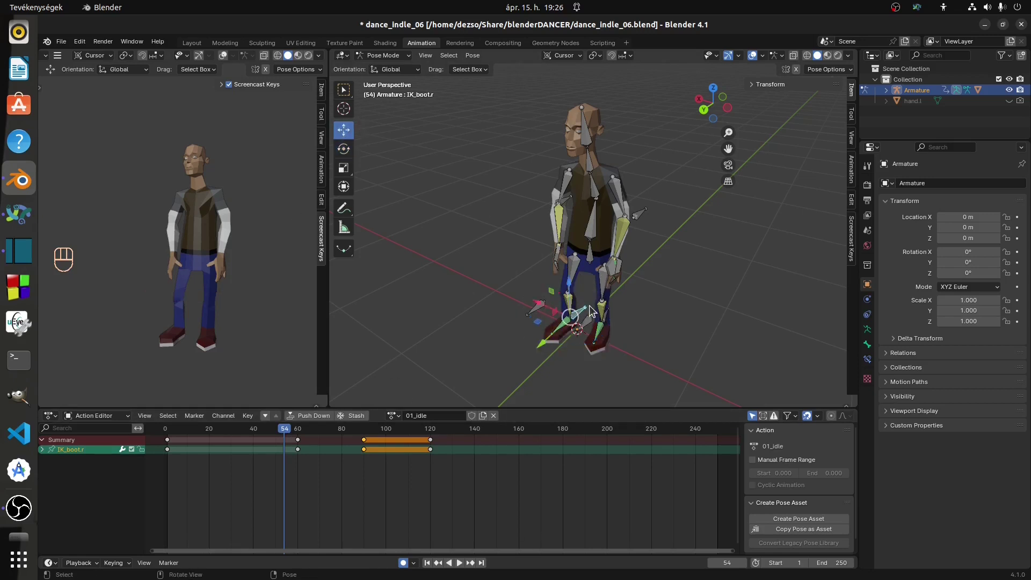
{"action": "left_click_drag", "start_coordinate": [299, 444], "coordinate": [568, 282]}
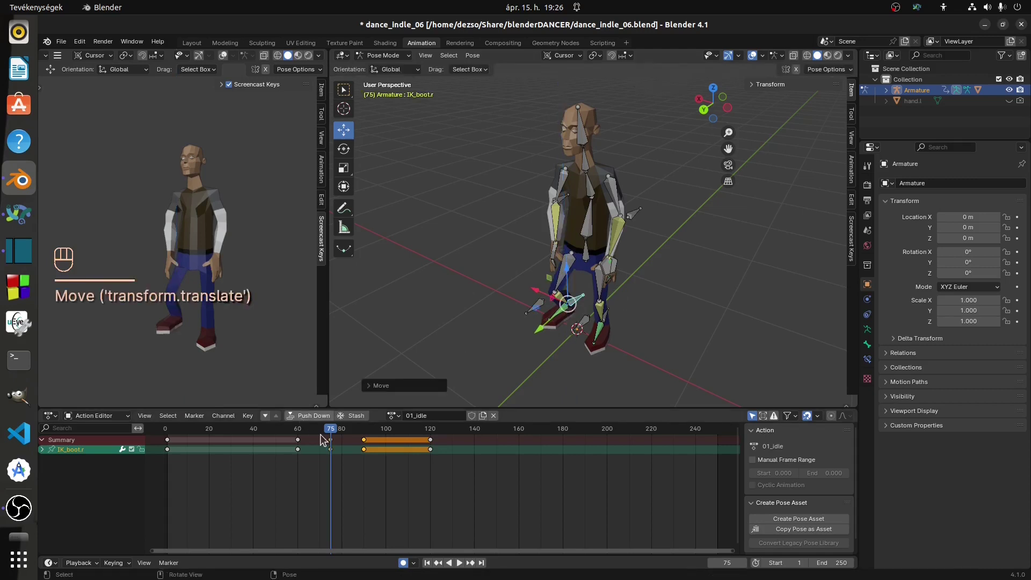
{"action": "left_click_drag", "start_coordinate": [336, 435], "coordinate": [601, 320]}
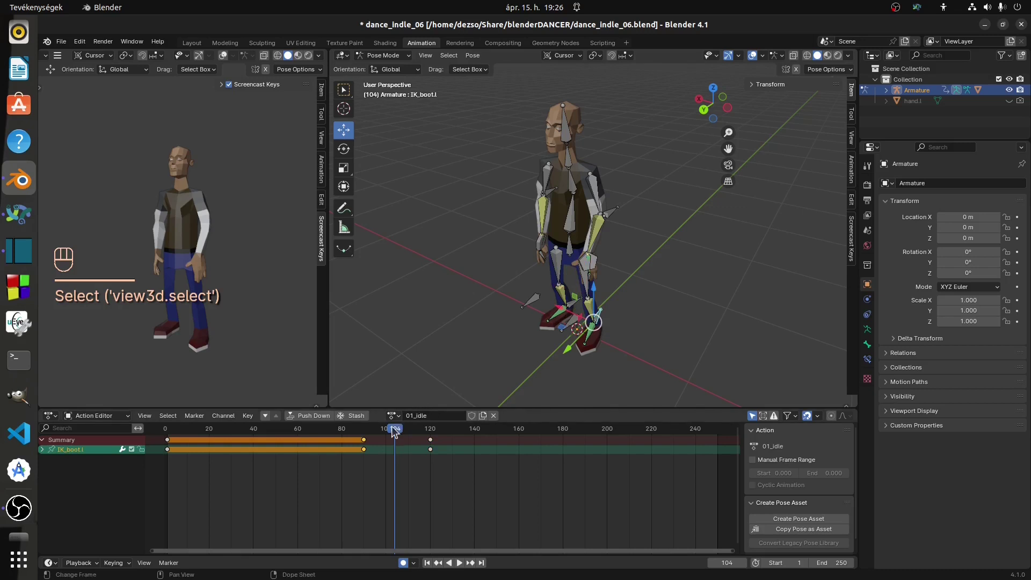
{"action": "left_click", "coordinate": [402, 431]}
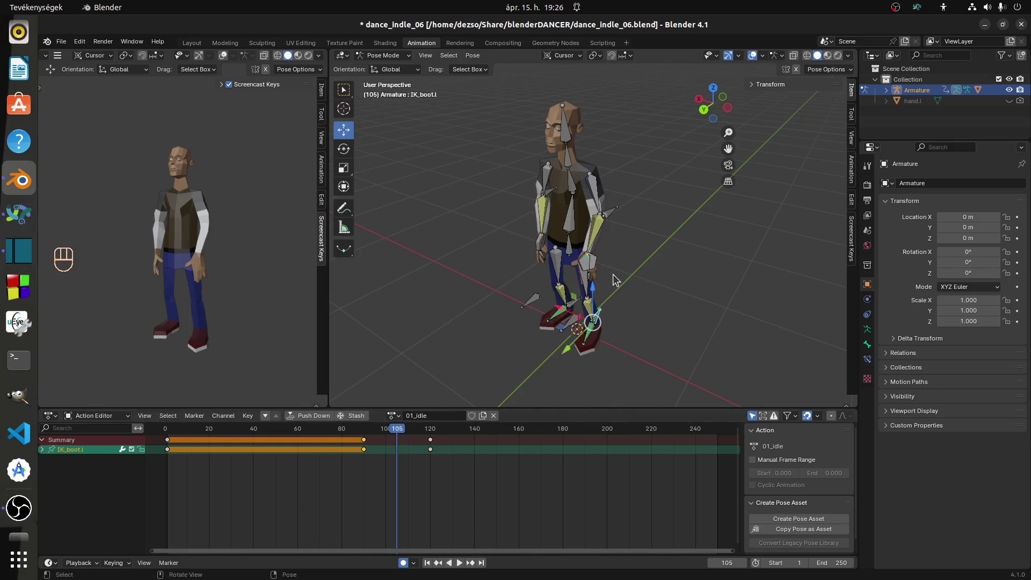
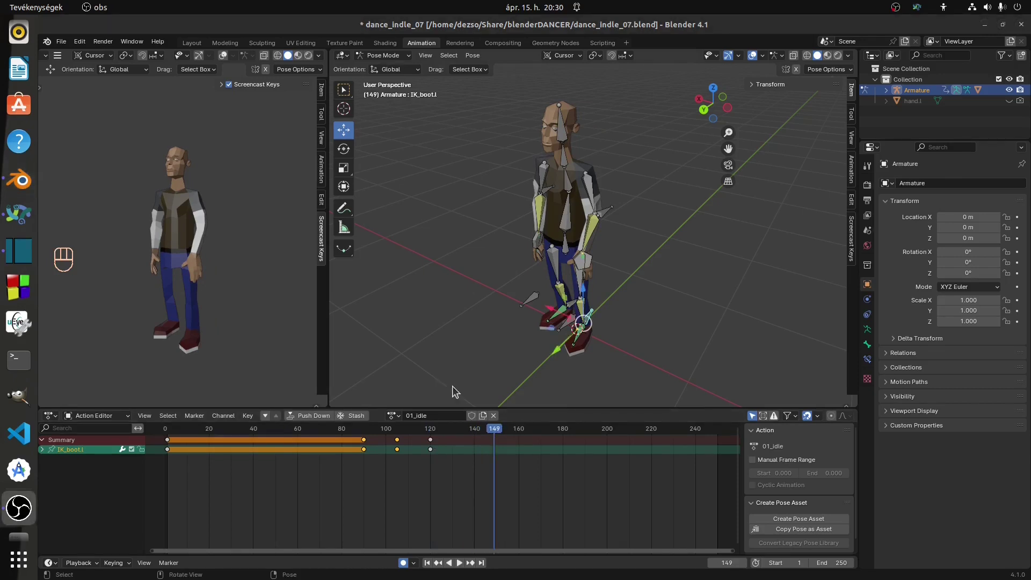
Expand all bone channels in an enlarged Dope Sheet and return to the first frame
{"action": "left_click_drag", "start_coordinate": [430, 432], "coordinate": [359, 430]}
{"action": "left_click_drag", "start_coordinate": [358, 429], "coordinate": [597, 253]}
{"action": "key", "text": "a"}
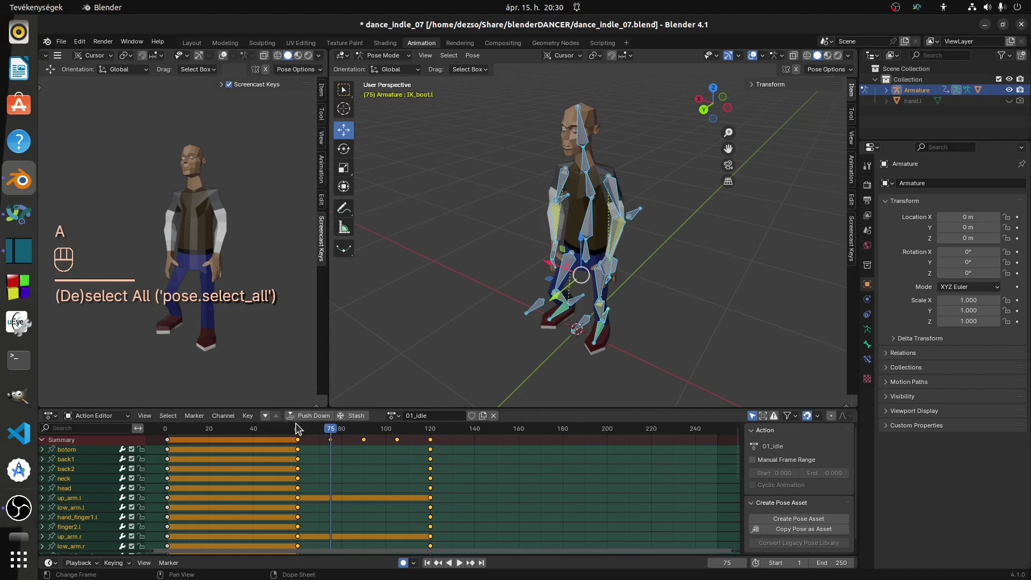
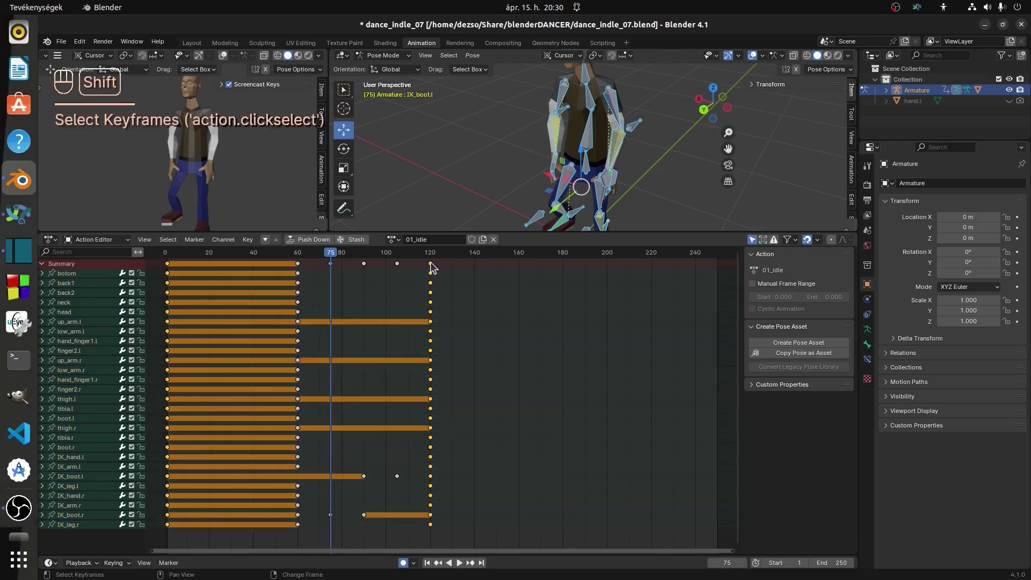
{"action": "left_click_drag", "start_coordinate": [163, 256], "coordinate": [163, 257]}
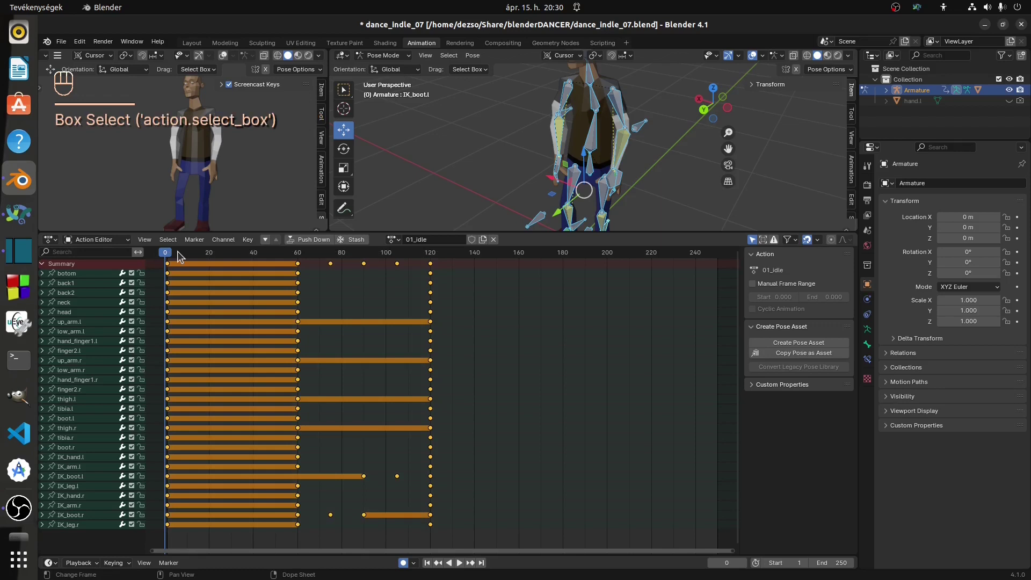
Copy the idle keyframes, paste them at frame 120 to reach frame 240, rewind and play
{"action": "key", "text": "ctrl+c"}
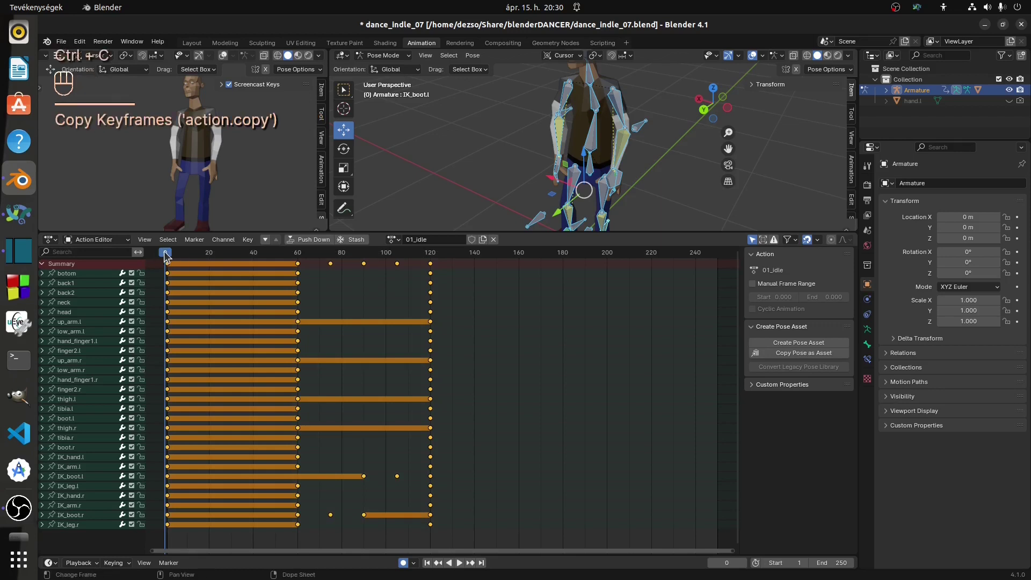
{"action": "left_click_drag", "start_coordinate": [170, 255], "coordinate": [434, 282]}
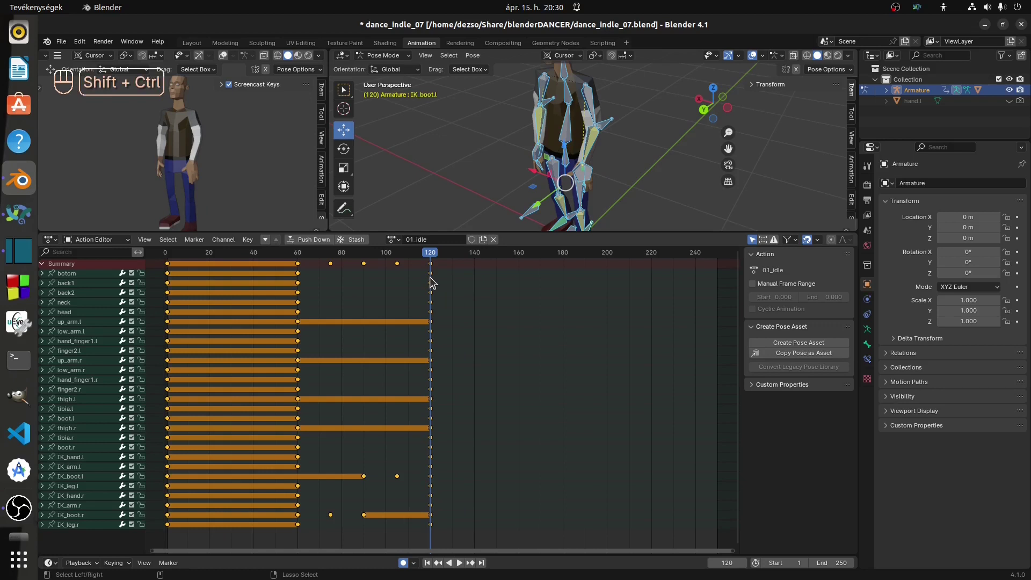
{"action": "key", "text": "ctrl+shift+v"}
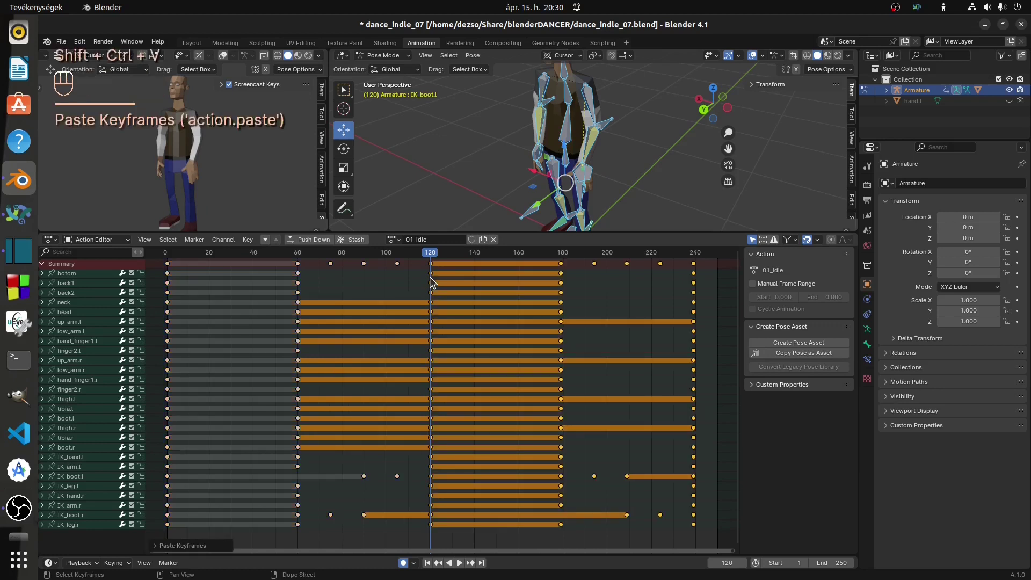
{"action": "left_click_drag", "start_coordinate": [435, 256], "coordinate": [175, 270]}
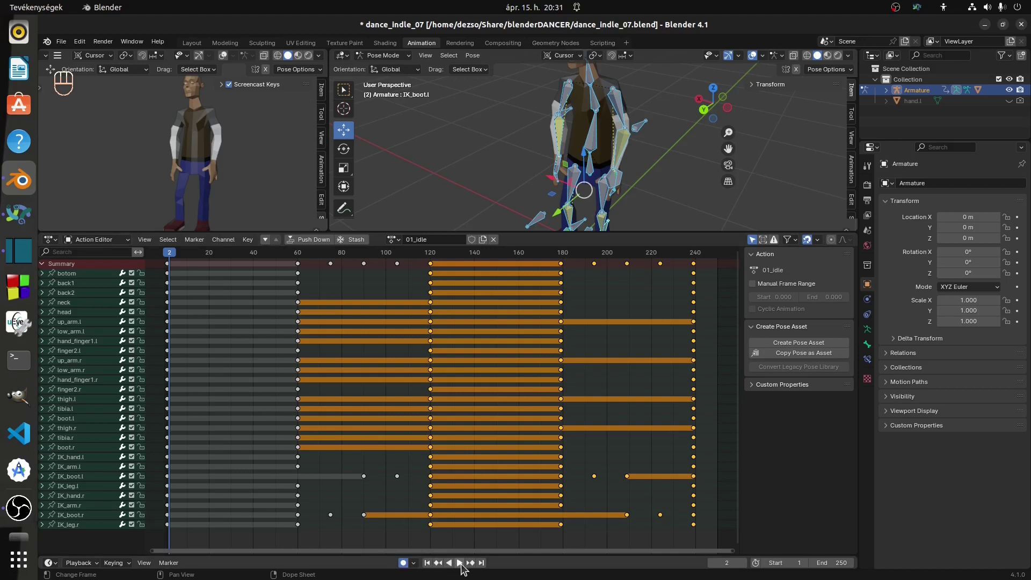
{"action": "left_click", "coordinate": [462, 569]}
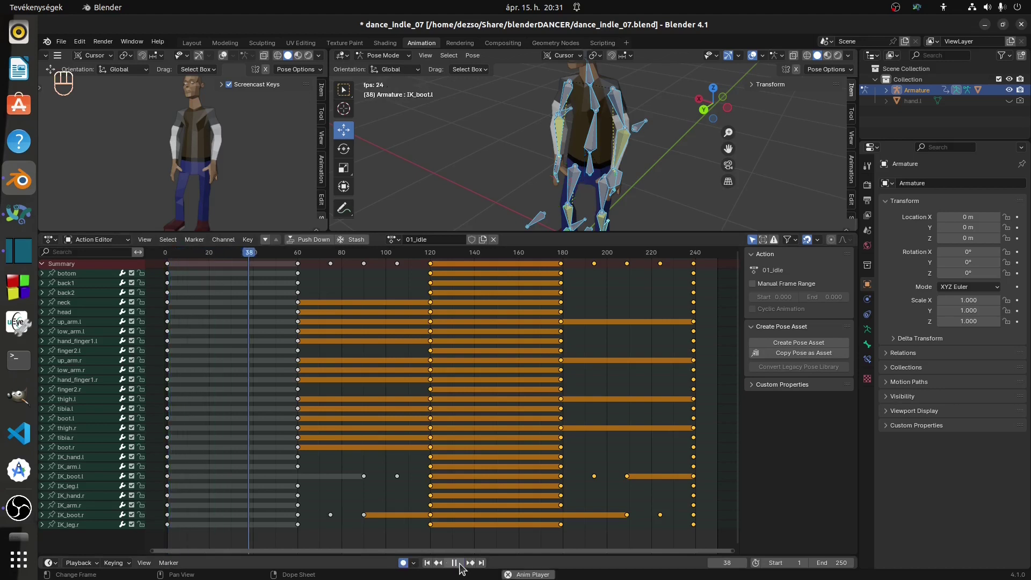
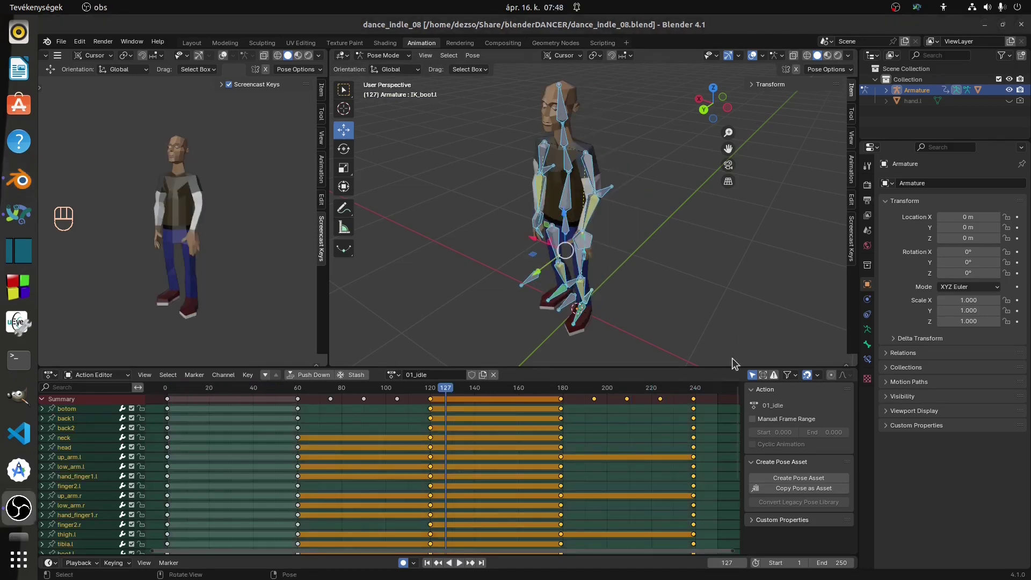
Stop playback at frame 240 and shift the frame-180 keys to frame 200
{"action": "left_click", "coordinate": [702, 405]}
{"action": "left_click_drag", "start_coordinate": [702, 407], "coordinate": [592, 401]}
{"action": "left_click", "coordinate": [698, 393]}
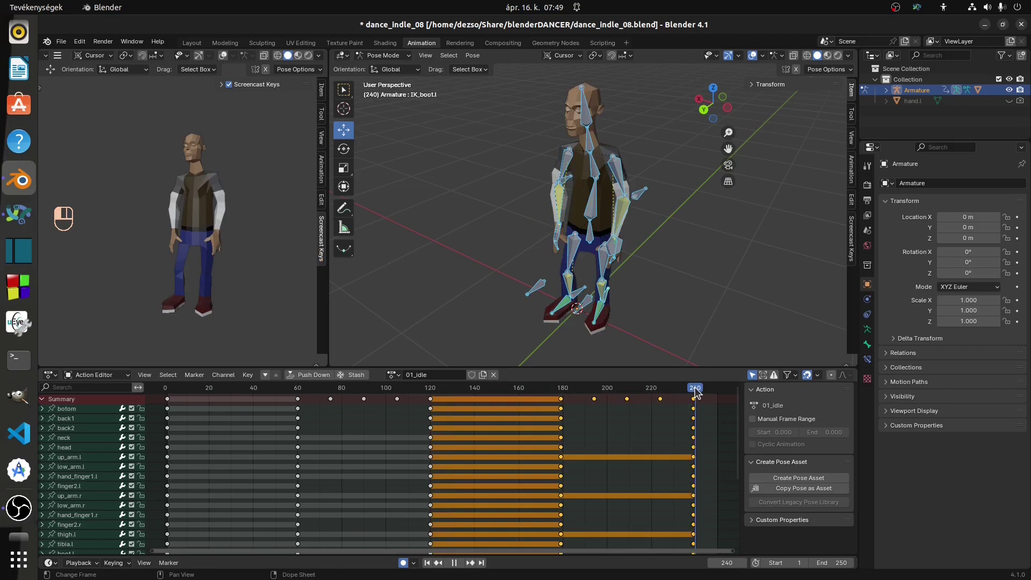
{"action": "left_click", "coordinate": [565, 404]}
{"action": "left_click", "coordinate": [565, 398]}
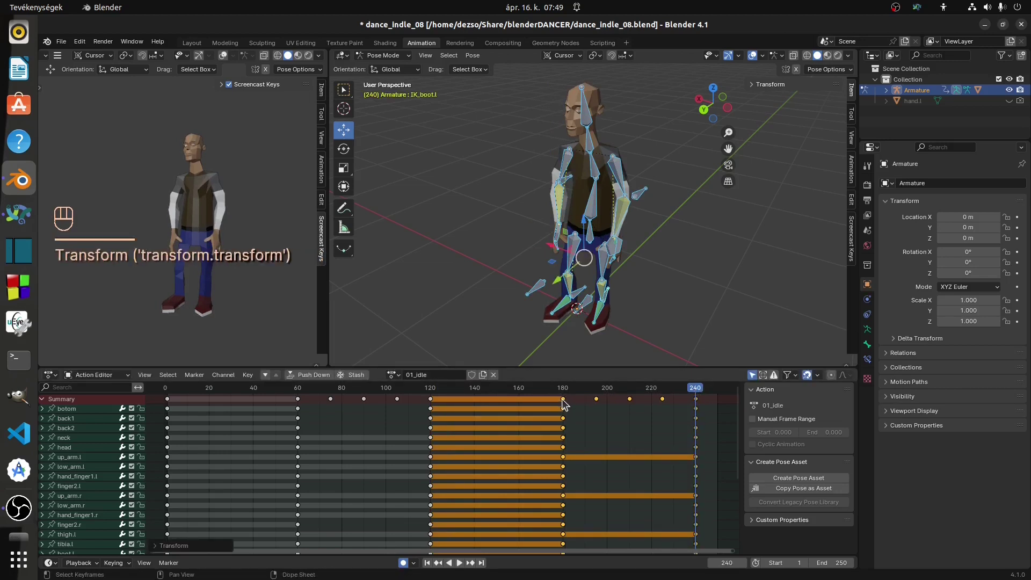
{"action": "key", "text": "s"}
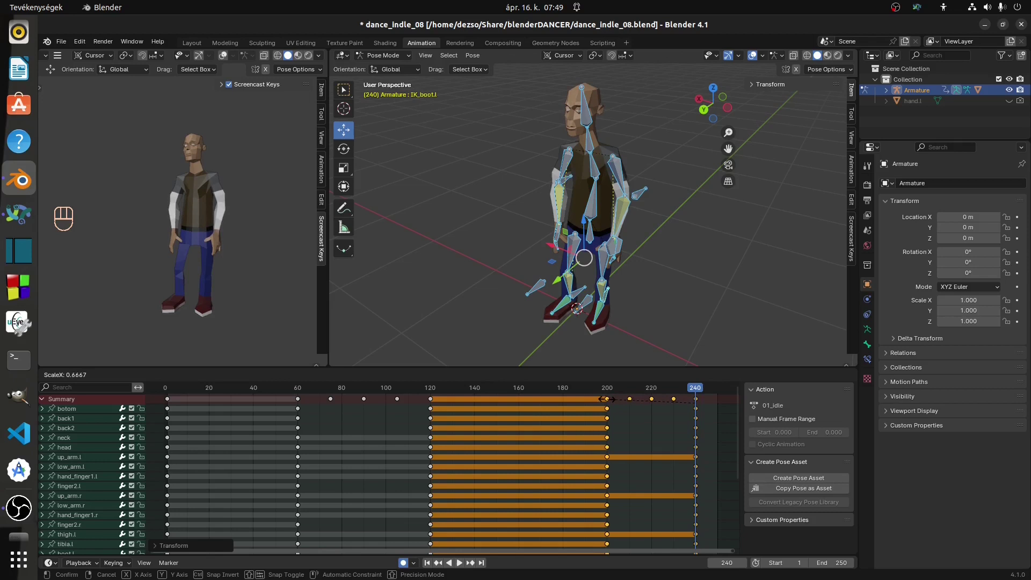
{"action": "left_click_drag", "start_coordinate": [433, 394], "coordinate": [297, 398]}
Move the frame-60 hold keys to frame 80 and play the retimed animation
{"action": "left_click_drag", "start_coordinate": [294, 401], "coordinate": [445, 408]}
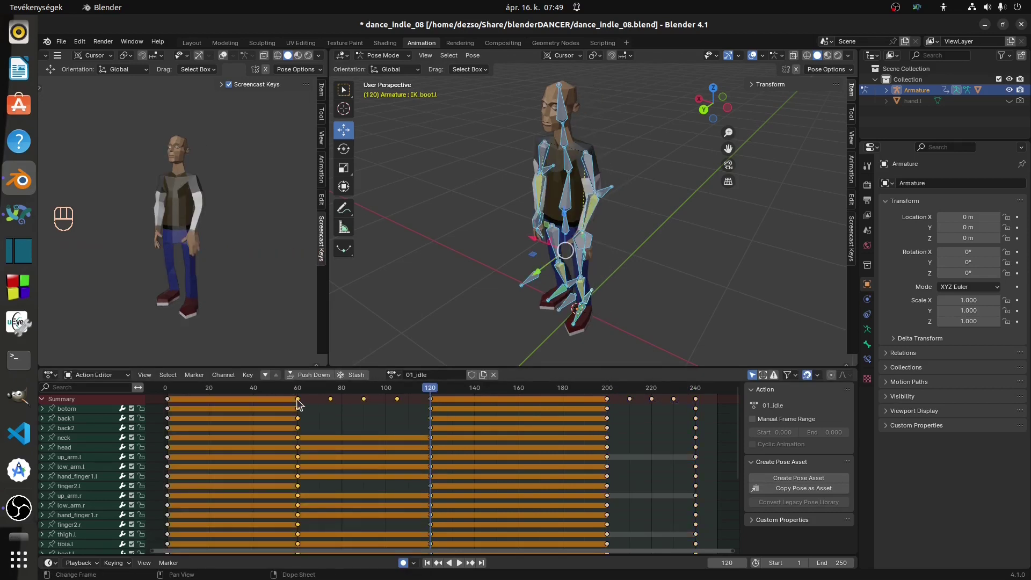
{"action": "key", "text": "s"}
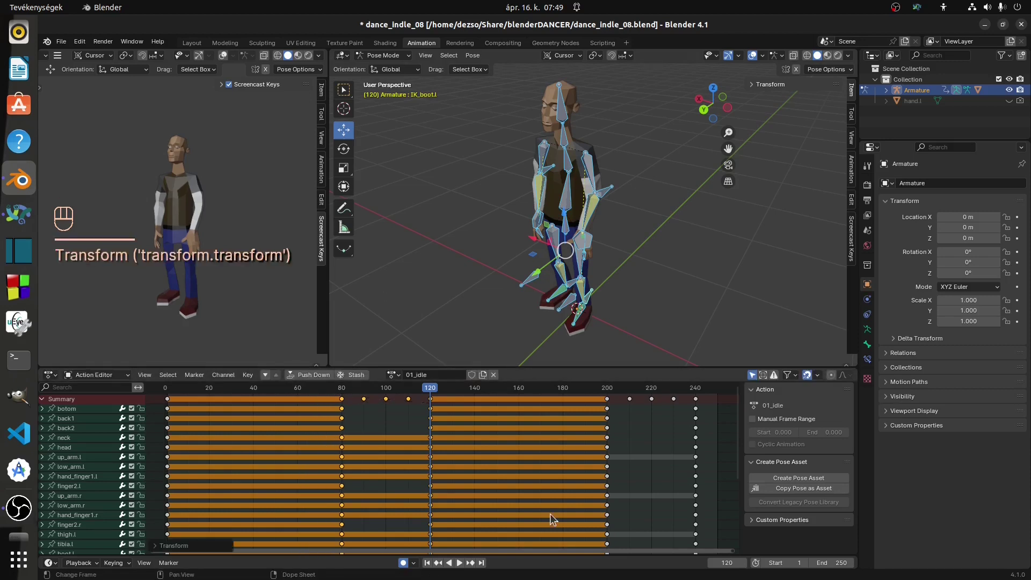
{"action": "left_click", "coordinate": [465, 565]}
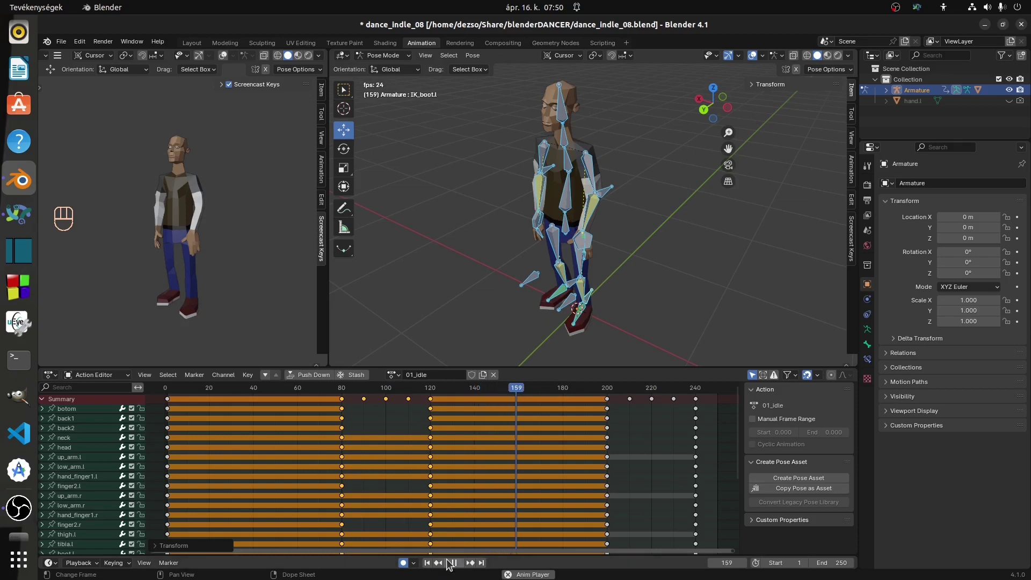
{"action": "left_click", "coordinate": [458, 566]}
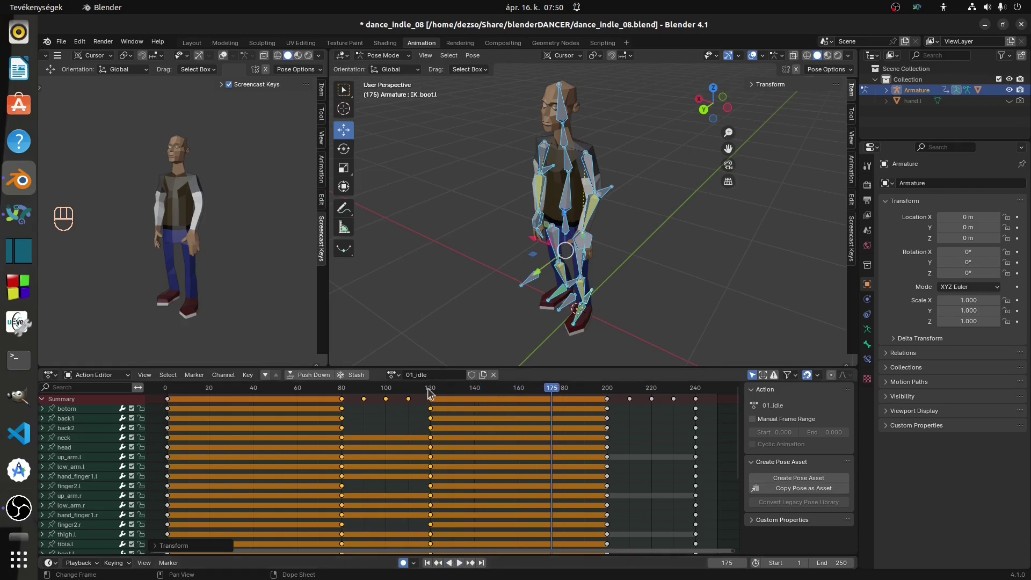
{"action": "left_click", "coordinate": [434, 393]}
Push those keys to about frame 100 and the frame-200 keys to 220
{"action": "key", "text": "s"}
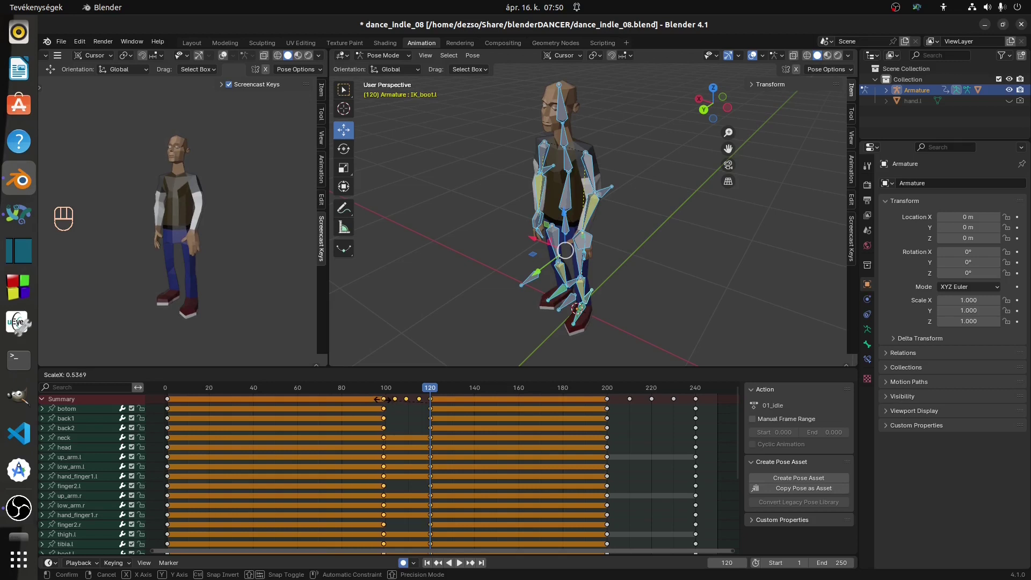
{"action": "left_click_drag", "start_coordinate": [600, 401], "coordinate": [706, 406]}
{"action": "left_click", "coordinate": [698, 393]}
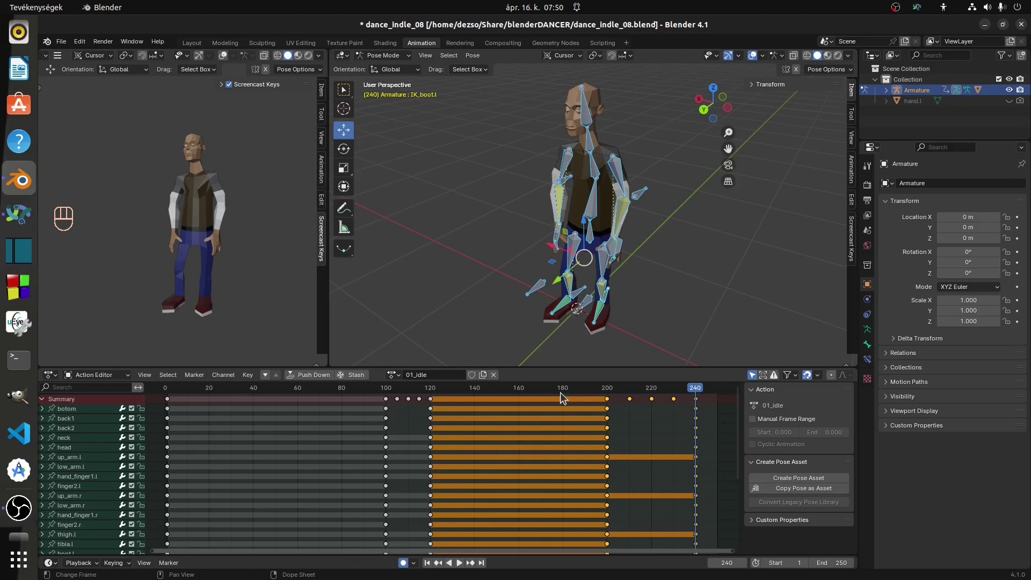
{"action": "key", "text": "s"}
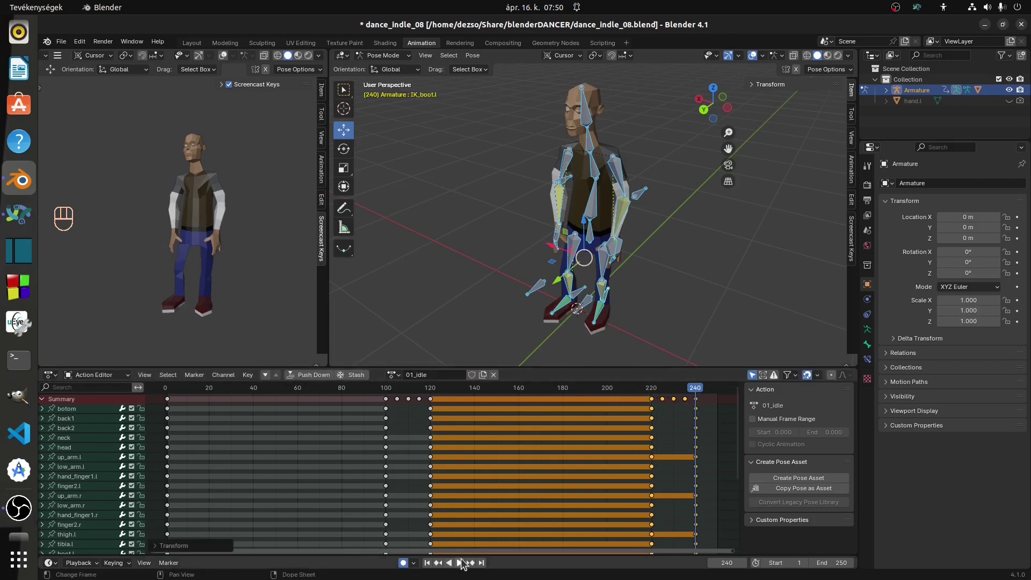
Play the retimed idle animation through and jump to the action's last frame
{"action": "left_click", "coordinate": [463, 566]}
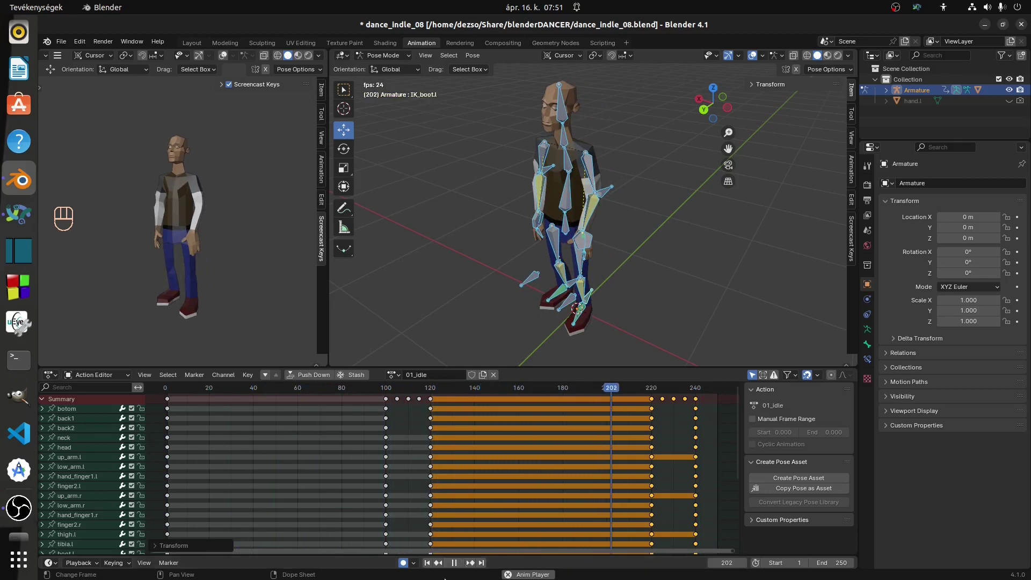
{"action": "left_click", "coordinate": [455, 568]}
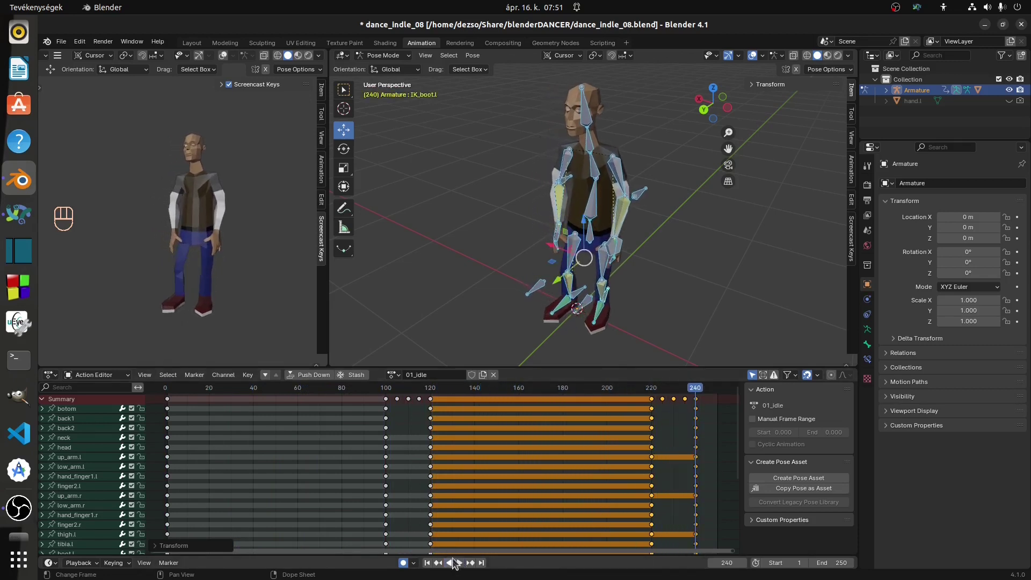
{"action": "key", "text": "s"}
Move the frame-220 key column to 210 and start shifting the frame-100 keys earlier
{"action": "left_click_drag", "start_coordinate": [441, 397], "coordinate": [434, 407]}
{"action": "left_click_drag", "start_coordinate": [414, 407], "coordinate": [434, 406]}
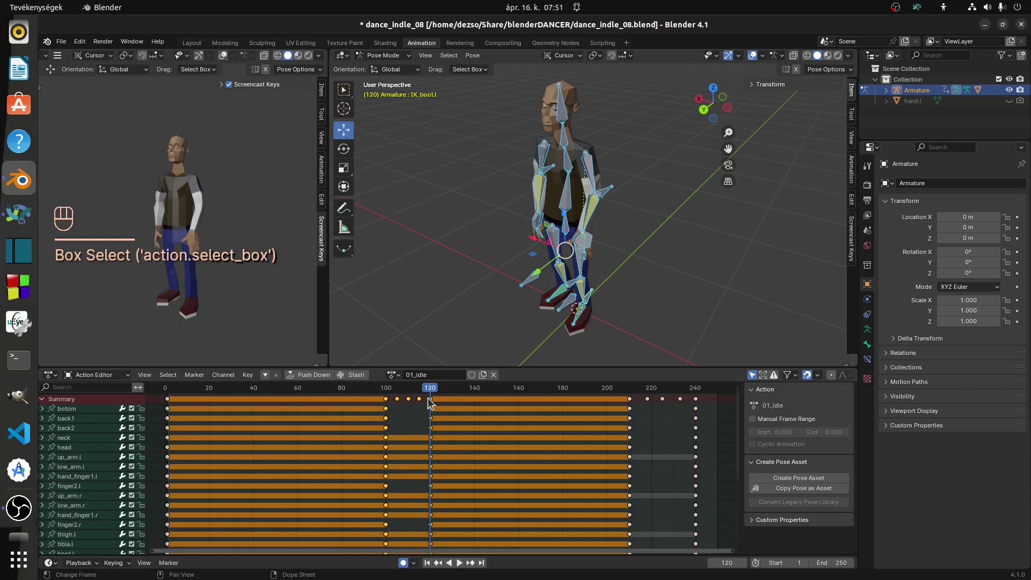
{"action": "key", "text": "s"}
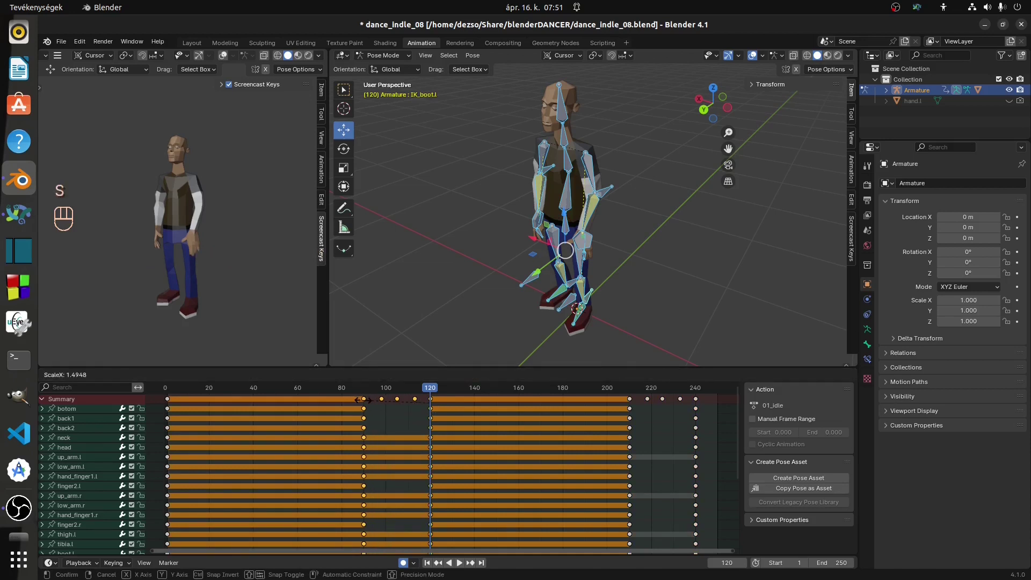
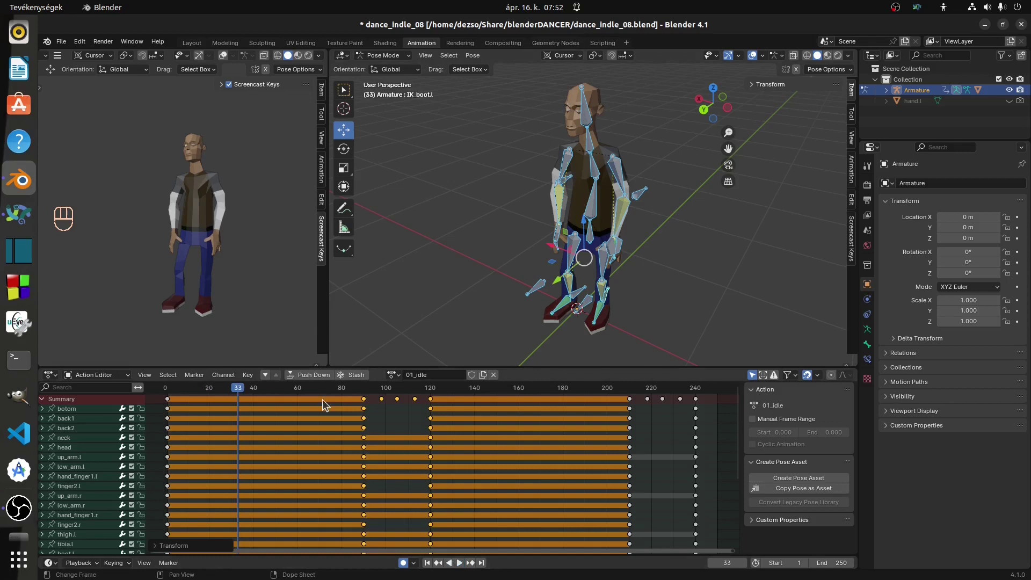
{"action": "left_click_drag", "start_coordinate": [243, 393], "coordinate": [214, 395]}
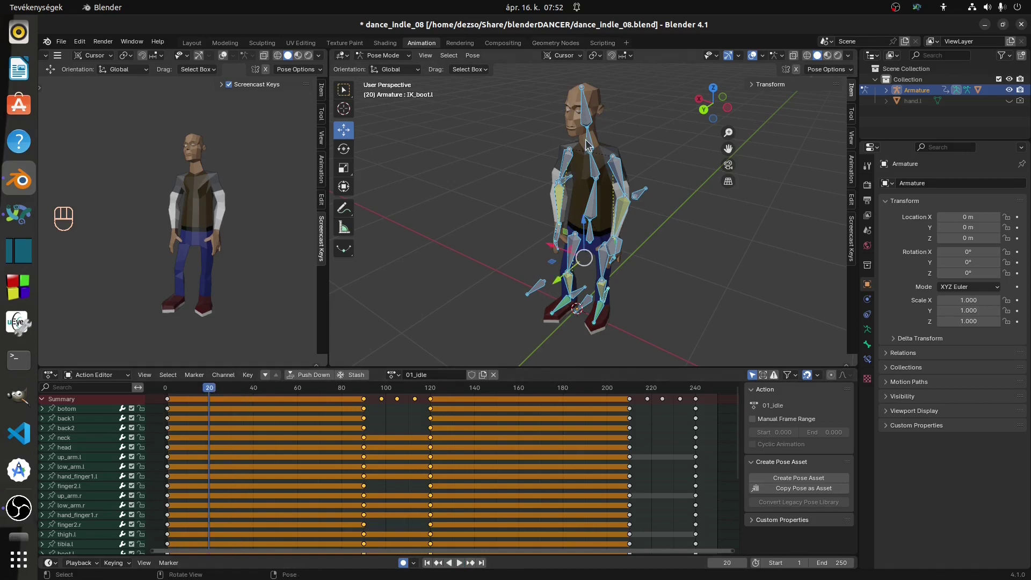
Select the head bone to key its idle rotation
{"action": "left_click", "coordinate": [591, 146]}
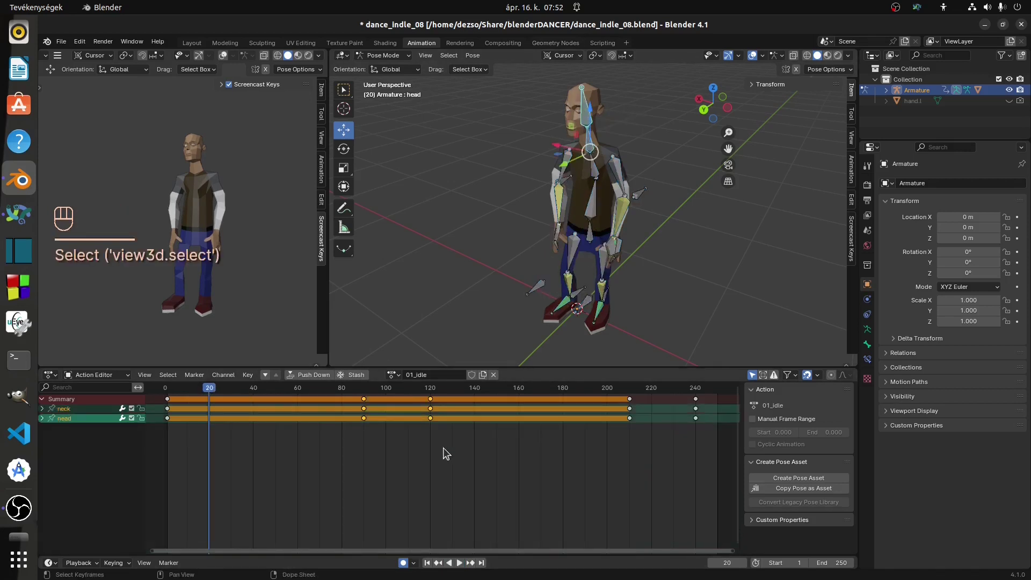
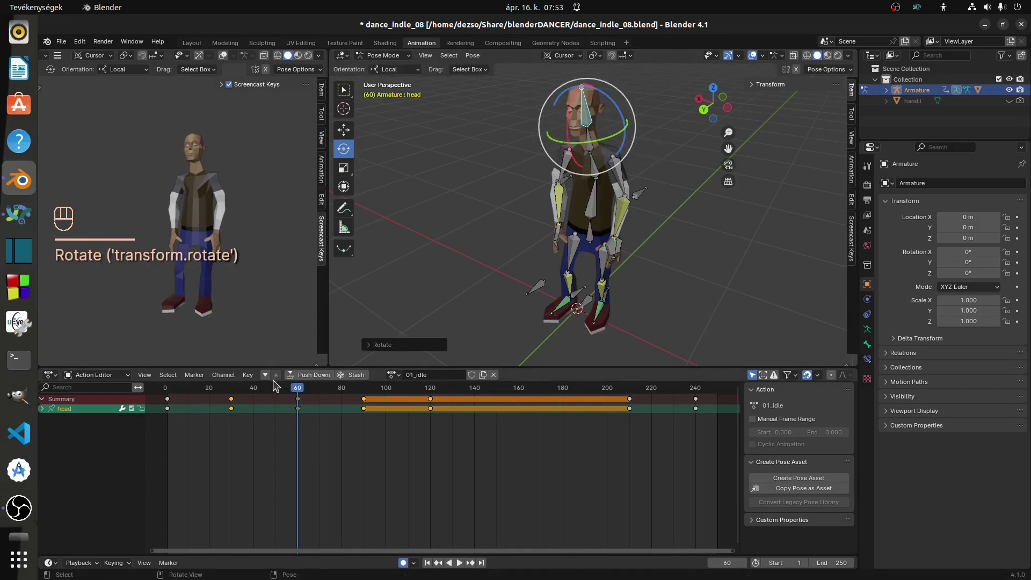
Copy the head keys at frames 30 and 60 and paste them at frame 150
{"action": "left_click", "coordinate": [310, 426]}
{"action": "left_click_drag", "start_coordinate": [286, 415], "coordinate": [226, 397]}
{"action": "key", "text": "ctrl+c"}
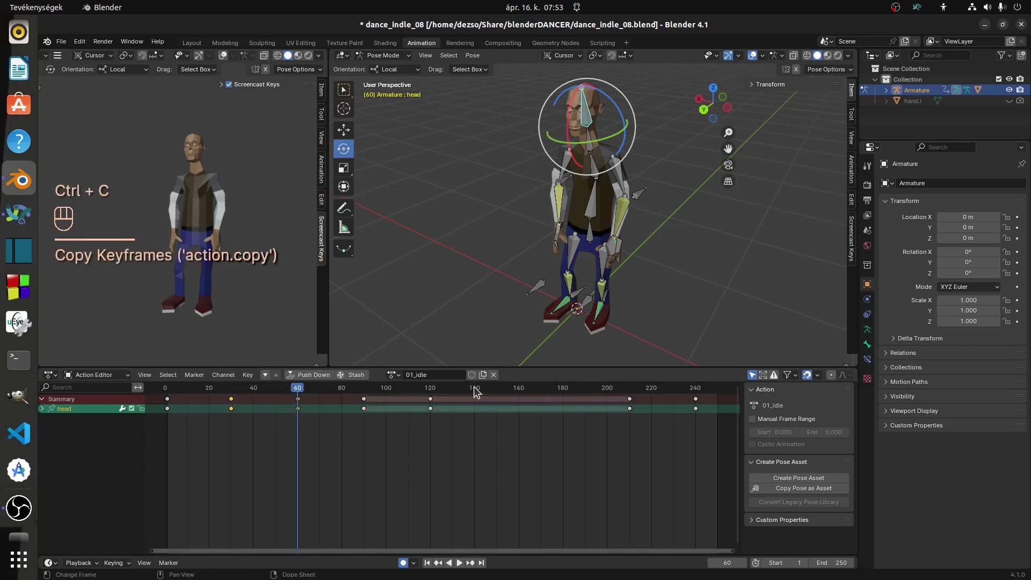
{"action": "left_click_drag", "start_coordinate": [499, 394], "coordinate": [511, 405]}
{"action": "key", "text": "ctrl+v"}
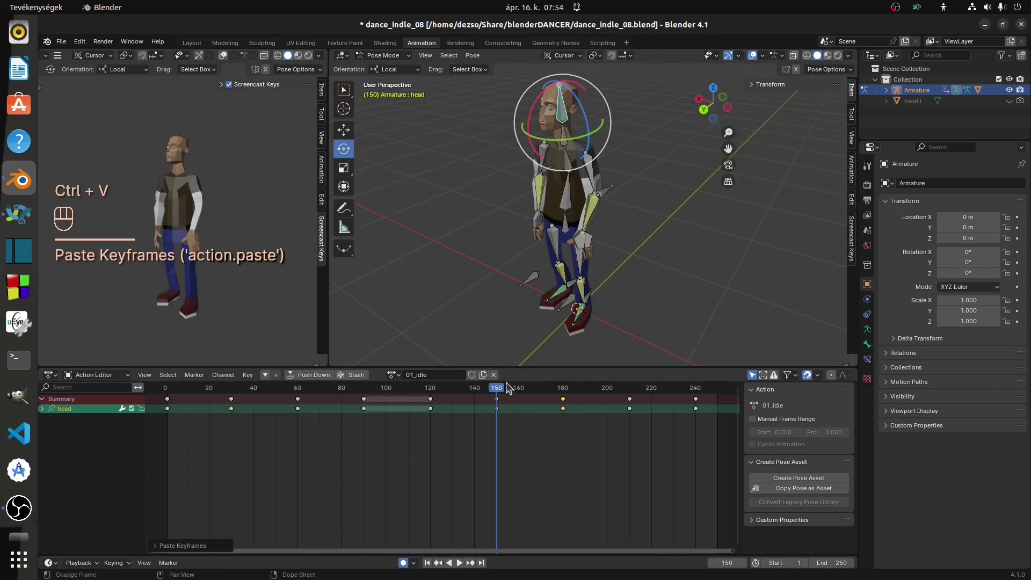
Play the result, then rearrange the early head keys onto new frames
{"action": "left_click", "coordinate": [460, 567]}
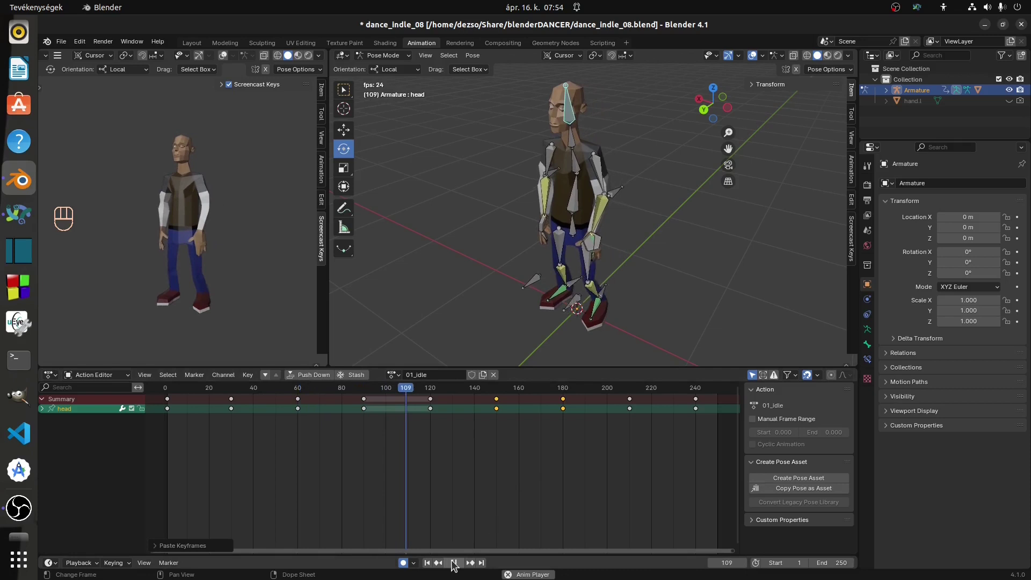
{"action": "left_click", "coordinate": [455, 564]}
{"action": "left_click_drag", "start_coordinate": [246, 426], "coordinate": [224, 398]}
{"action": "key", "text": "Delete"}
{"action": "left_click_drag", "start_coordinate": [306, 430], "coordinate": [280, 400]}
{"action": "double_click", "coordinate": [300, 405]}
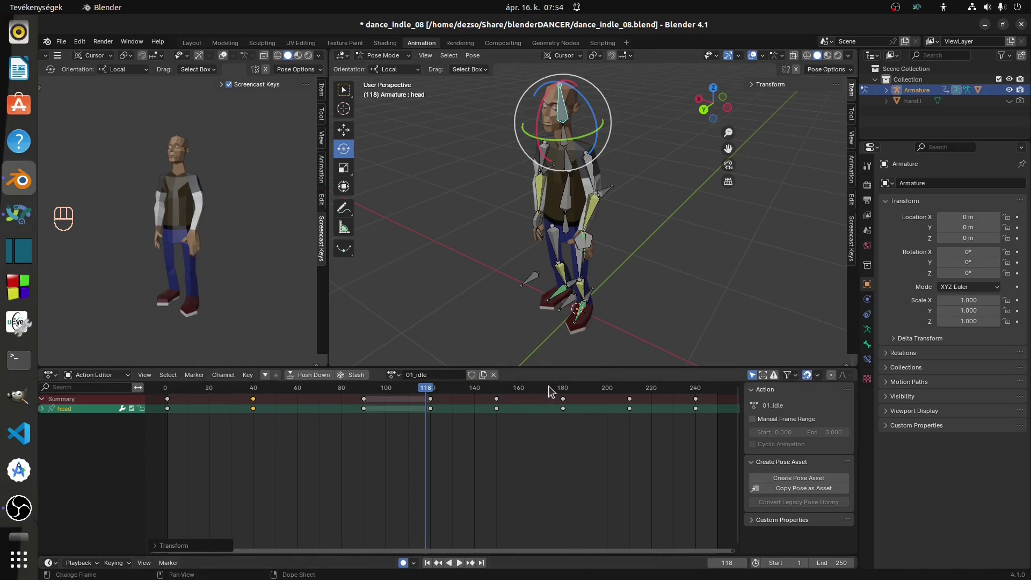
Delete extra head keys near frame 150 and return to the animation start
{"action": "left_click_drag", "start_coordinate": [495, 401], "coordinate": [500, 418]}
{"action": "left_click_drag", "start_coordinate": [510, 427], "coordinate": [499, 397]}
{"action": "key", "text": "Delete"}
{"action": "left_click_drag", "start_coordinate": [582, 432], "coordinate": [558, 403]}
{"action": "left_click_drag", "start_coordinate": [565, 404], "coordinate": [519, 412]}
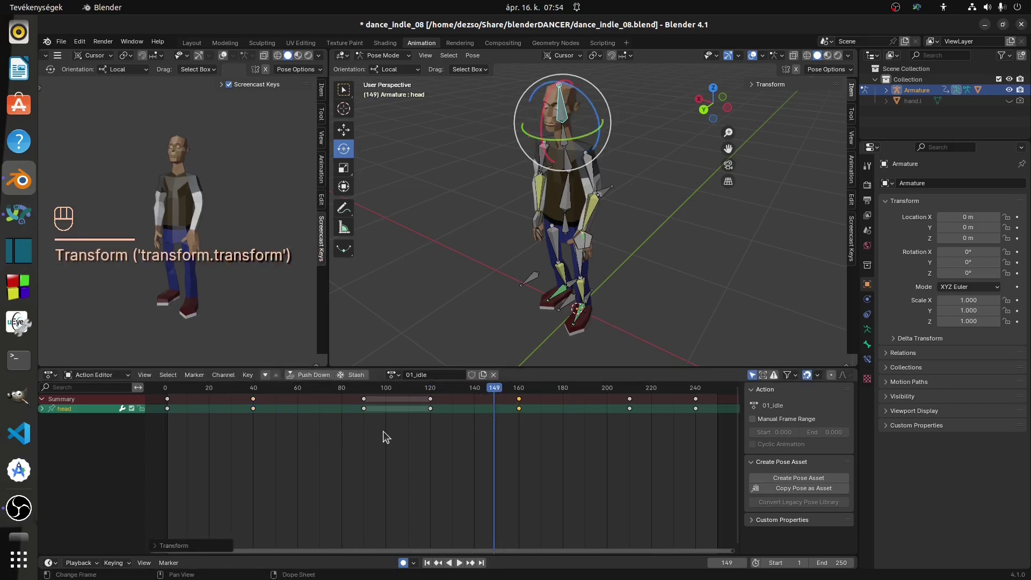
{"action": "left_click", "coordinate": [495, 391]}
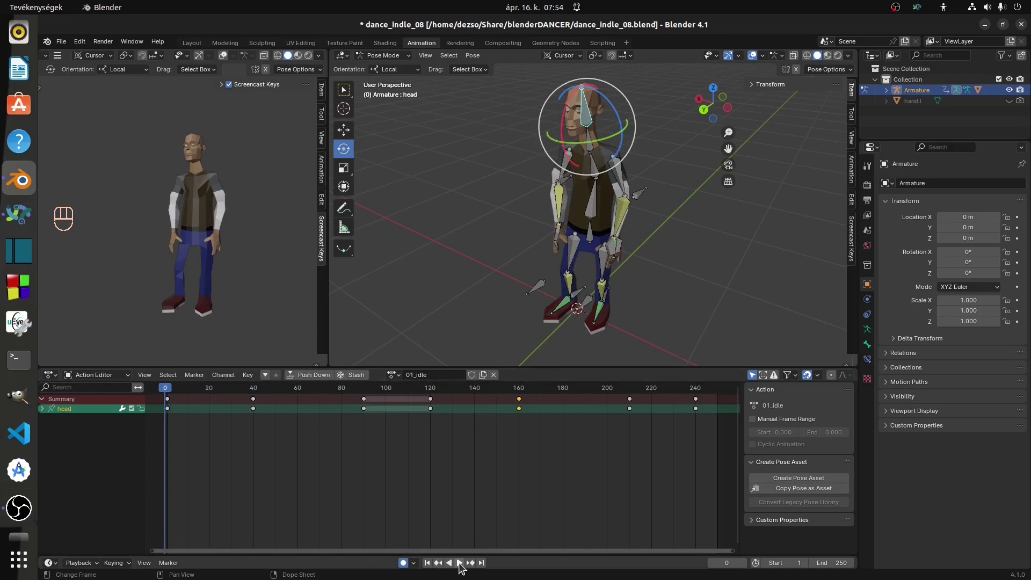
Check playback, then delete the remaining unwanted head keys, leaving 1, 40, 160 and 240
{"action": "left_click", "coordinate": [465, 566]}
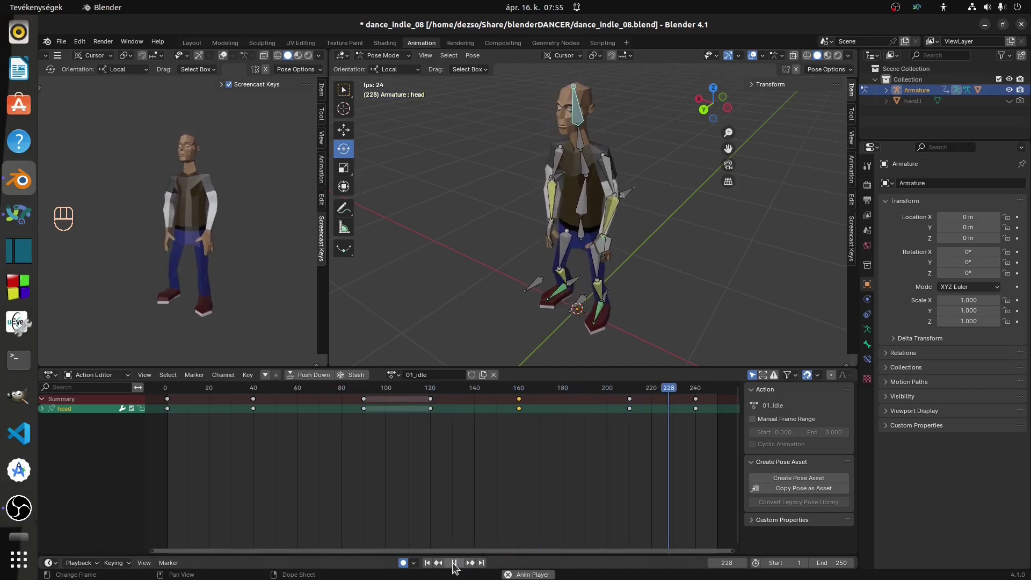
{"action": "left_click", "coordinate": [458, 566]}
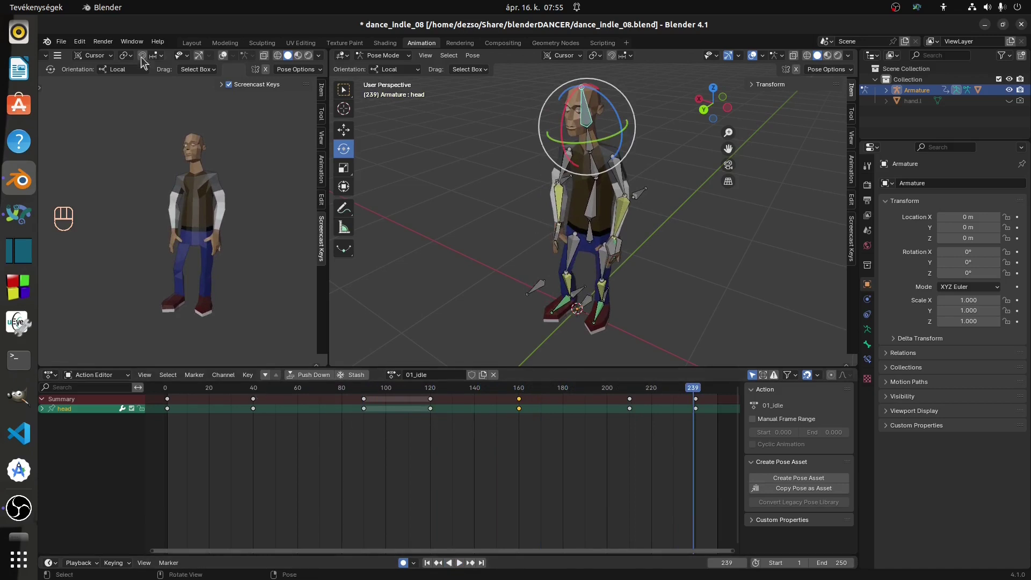
{"action": "left_click_drag", "start_coordinate": [442, 426], "coordinate": [348, 394]}
{"action": "key", "text": "Delete"}
{"action": "left_click_drag", "start_coordinate": [630, 406], "coordinate": [574, 304]}
{"action": "key", "text": "Delete"}
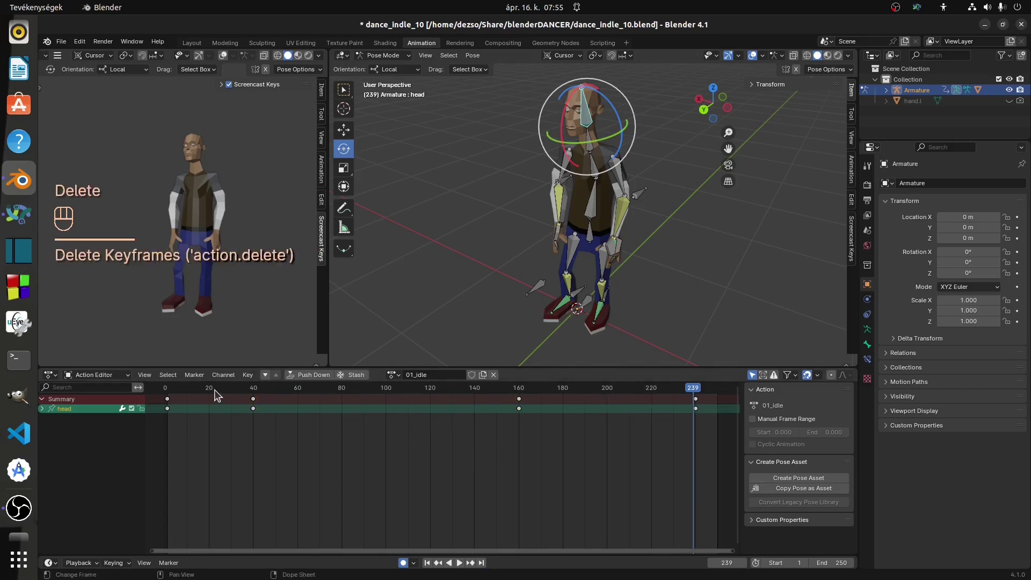
{"action": "left_click_drag", "start_coordinate": [185, 390], "coordinate": [173, 396]}
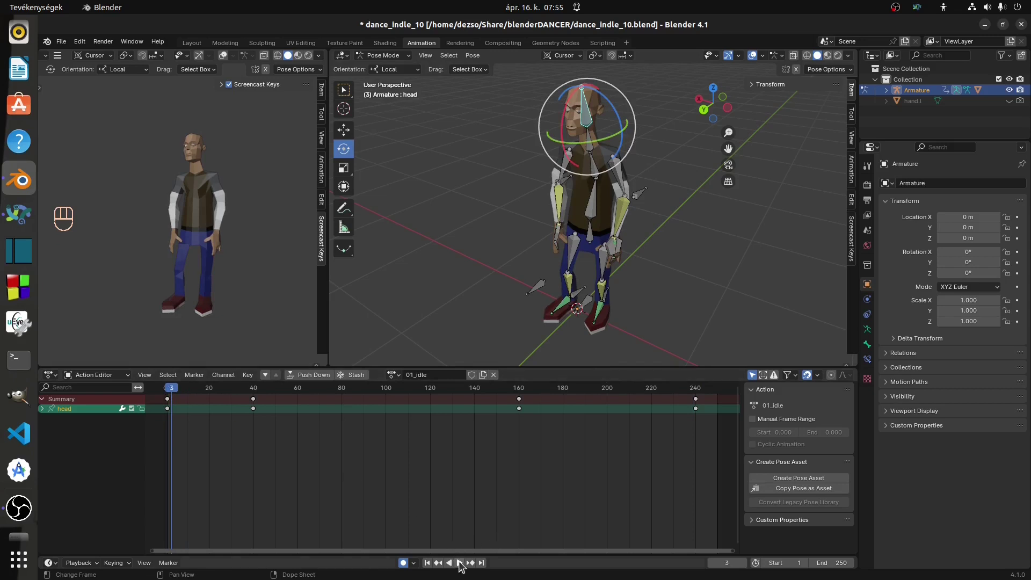
{"action": "left_click", "coordinate": [463, 569]}
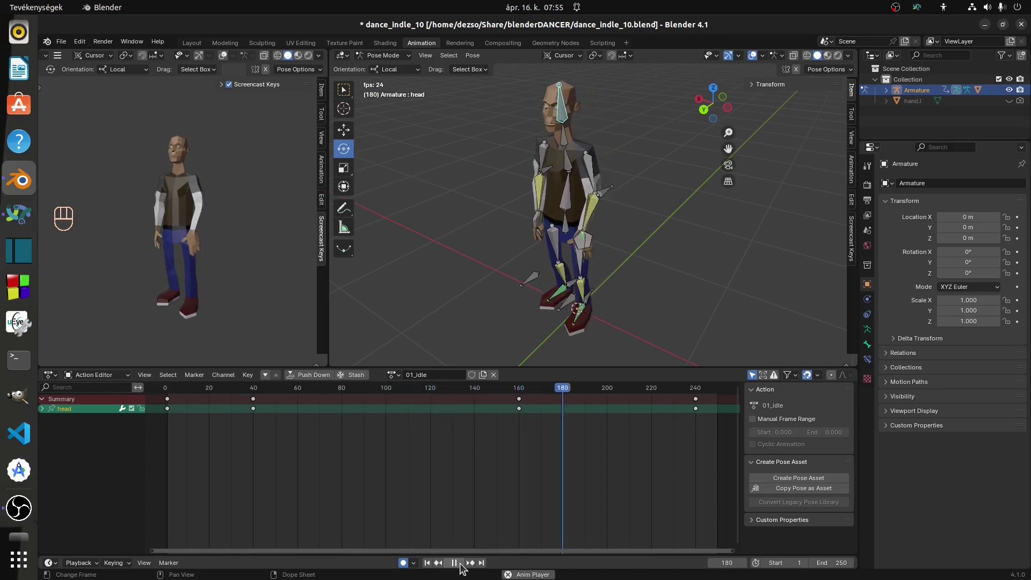
{"action": "left_click", "coordinate": [454, 567]}
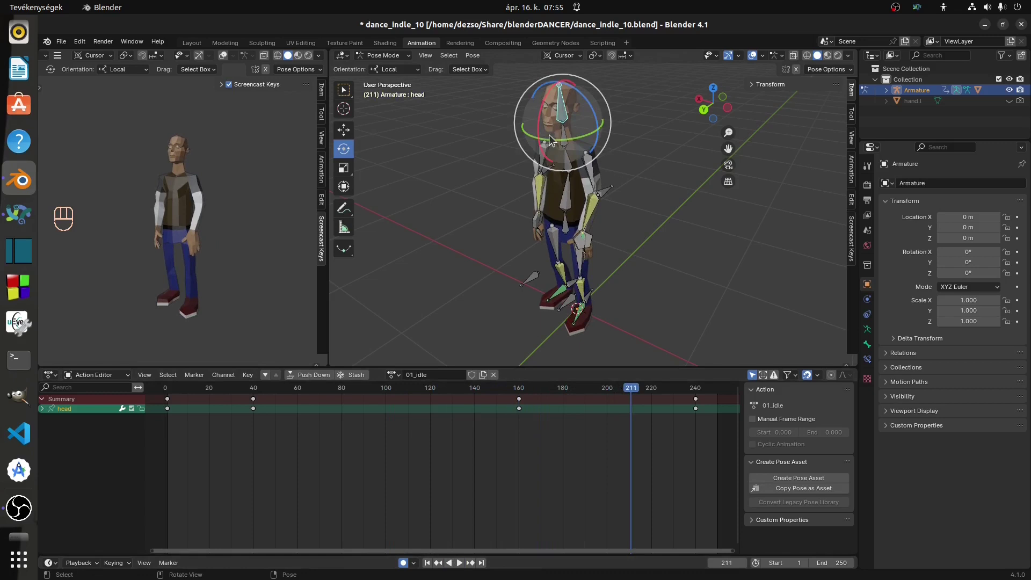
{"action": "left_click", "coordinate": [523, 389]}
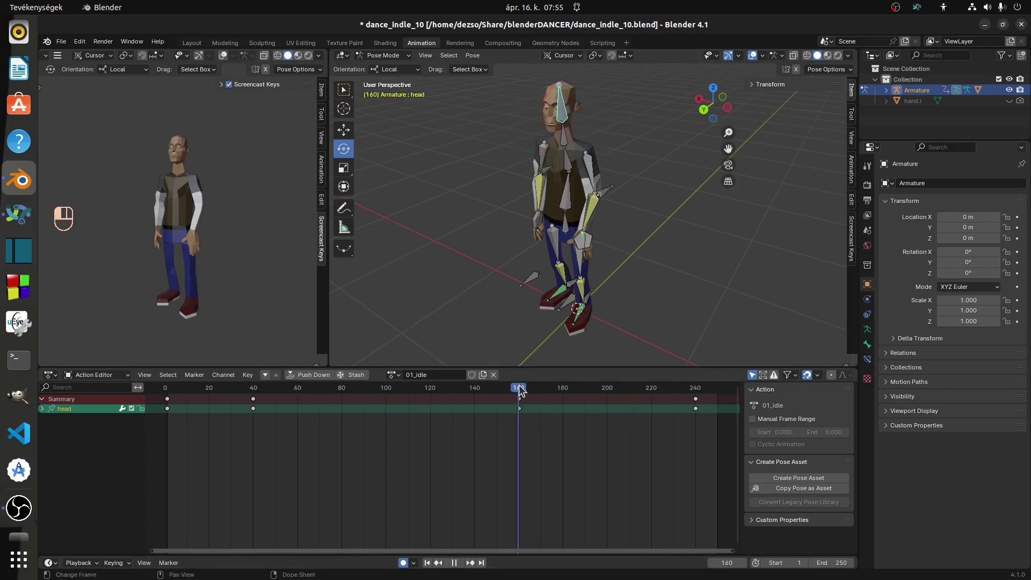
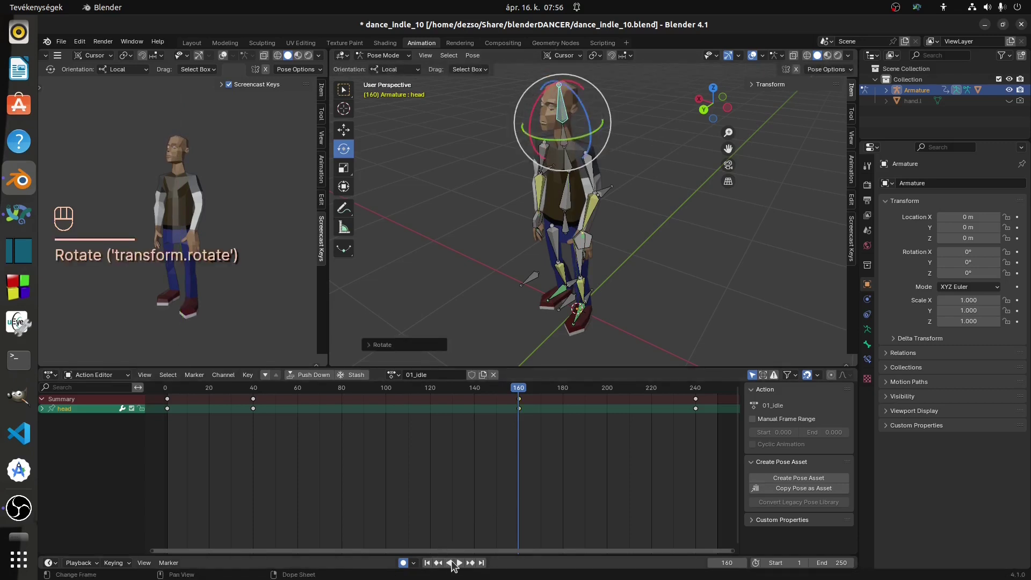
{"action": "left_click", "coordinate": [463, 568]}
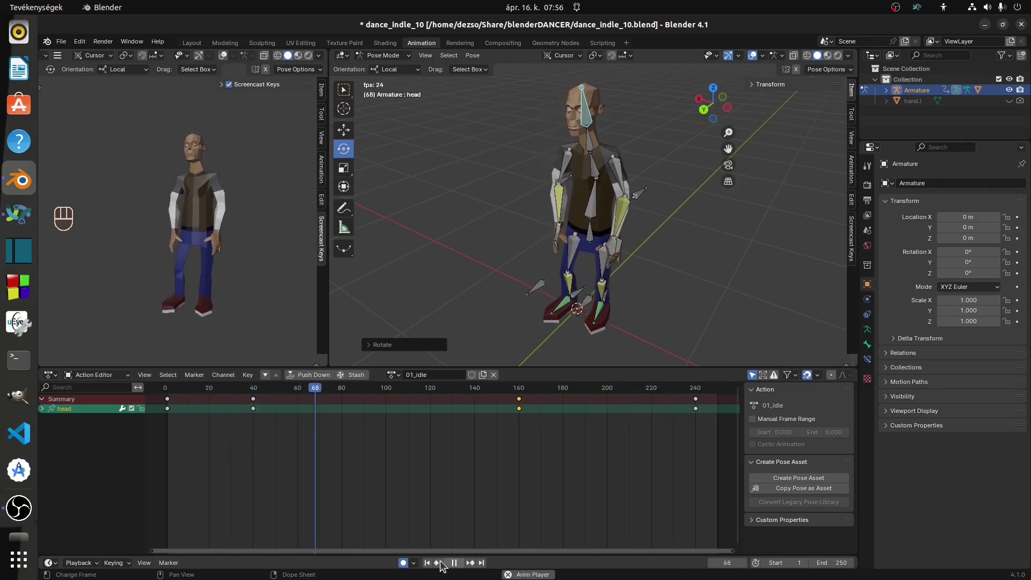
Shift the head key from frame 40 to about 80 and replay the idle animation
{"action": "left_click", "coordinate": [455, 569]}
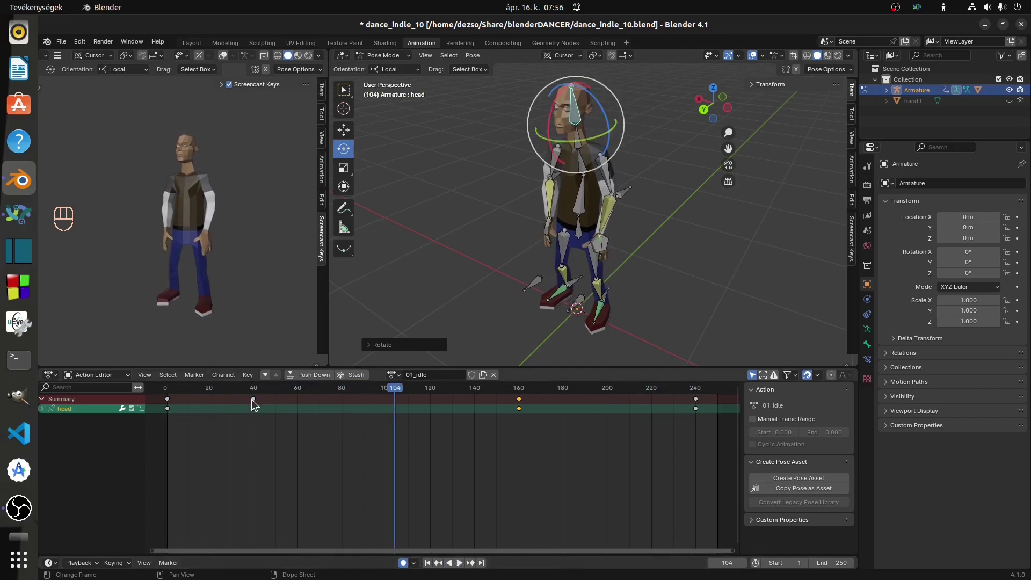
{"action": "left_click_drag", "start_coordinate": [268, 423], "coordinate": [257, 404]}
{"action": "left_click_drag", "start_coordinate": [257, 406], "coordinate": [346, 409]}
{"action": "left_click", "coordinate": [532, 425]}
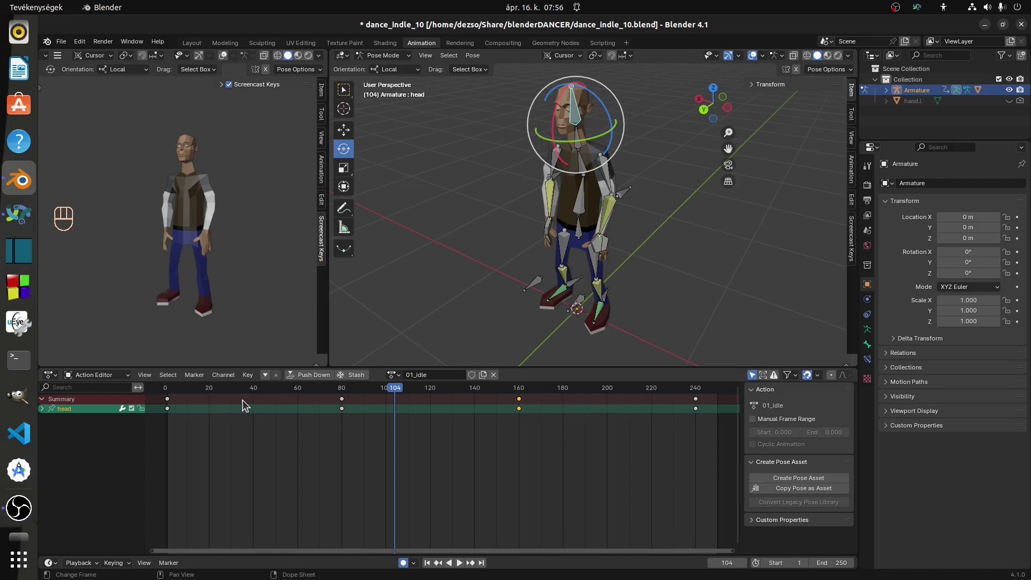
{"action": "left_click", "coordinate": [523, 405]}
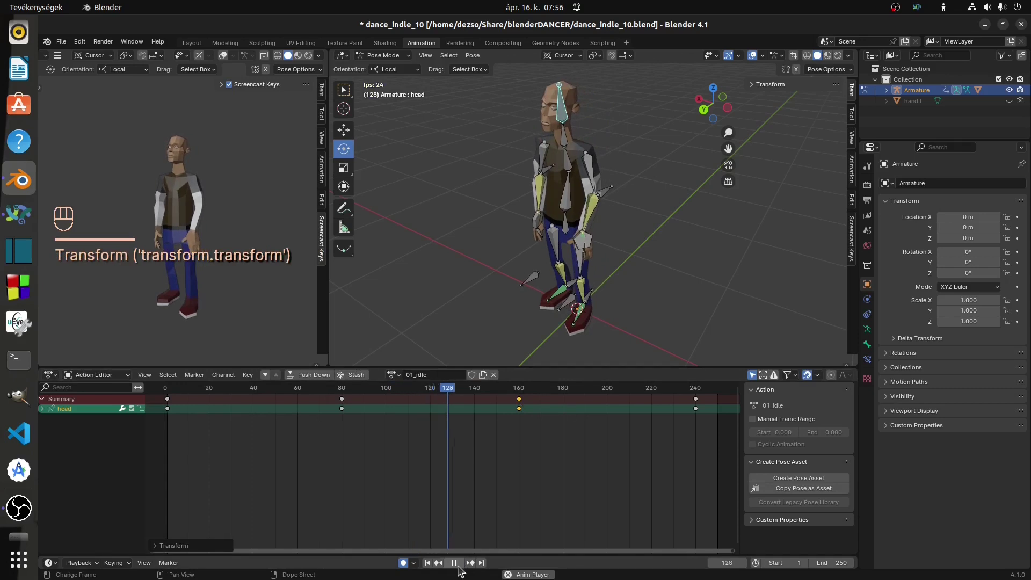
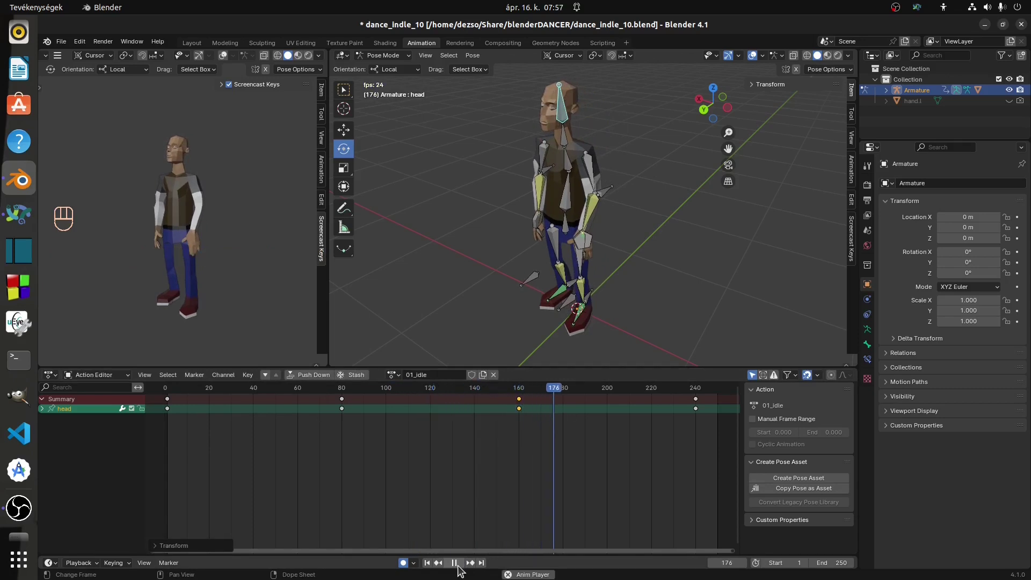
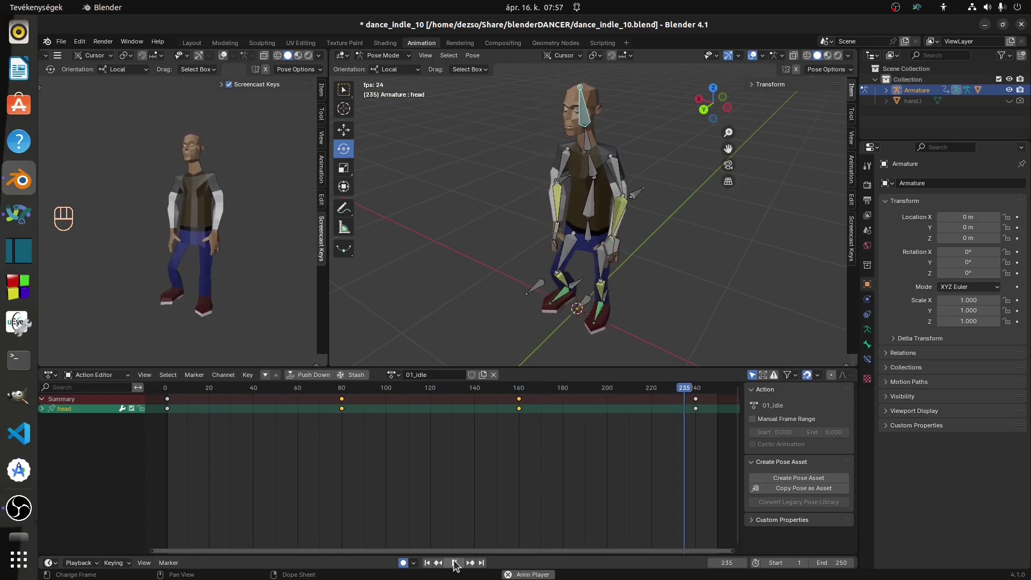
Duplicate the idle action as a new copy and select all its keyframes
{"action": "left_click", "coordinate": [458, 563]}
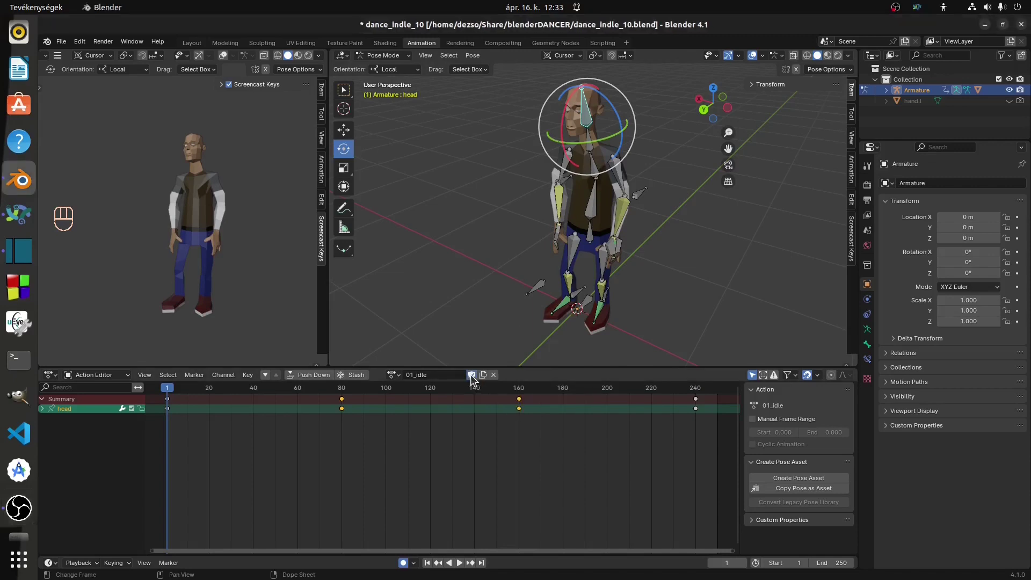
{"action": "left_click_drag", "start_coordinate": [474, 380], "coordinate": [486, 379]}
{"action": "left_click", "coordinate": [440, 371]}
{"action": "key", "text": "BackSpace"}
{"action": "left_click_drag", "start_coordinate": [173, 393], "coordinate": [402, 418]}
{"action": "key", "text": "a"}
{"action": "left_click_drag", "start_coordinate": [393, 390], "coordinate": [493, 370]}
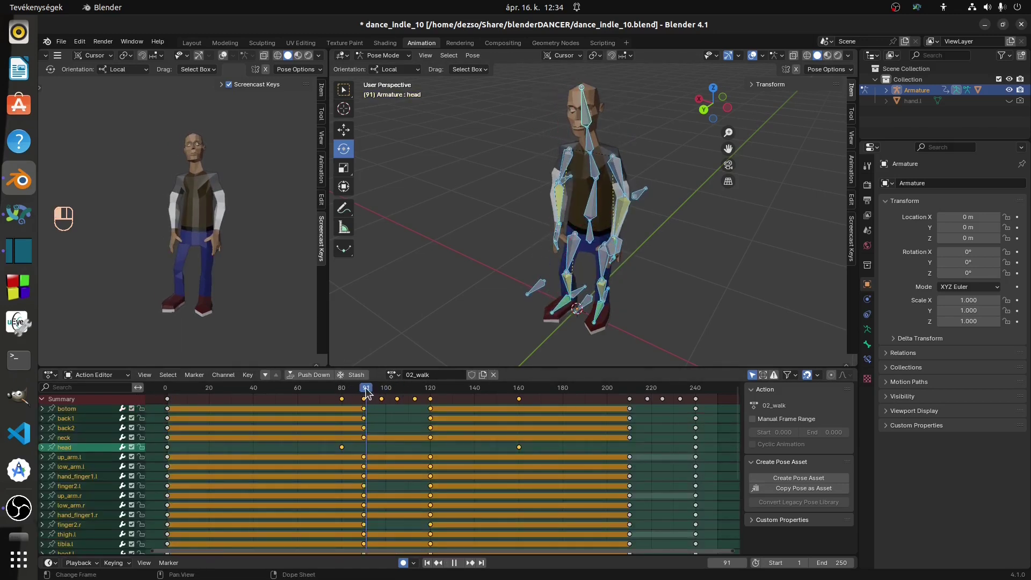
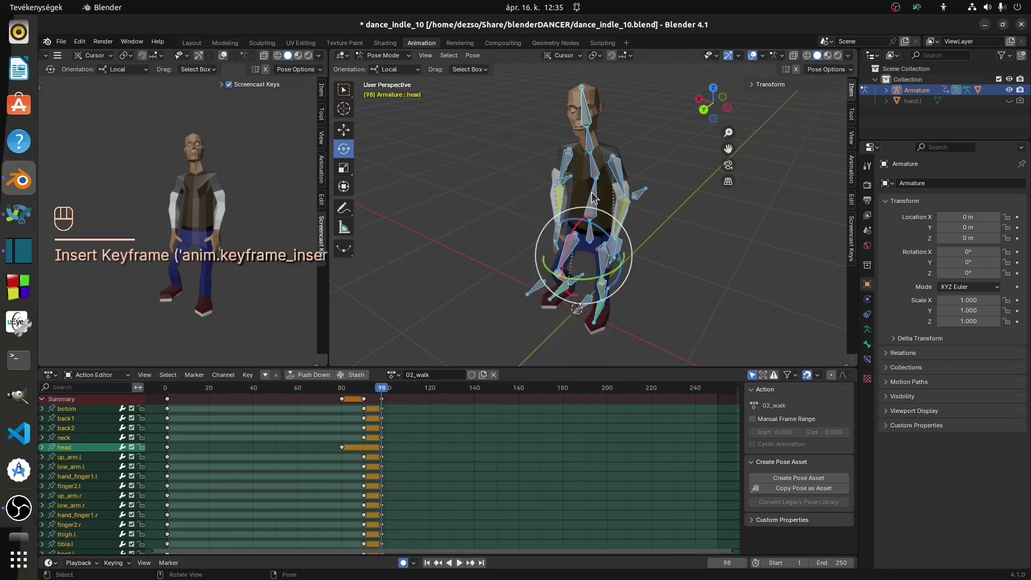
Delete the extra keys and move the remaining set back to frame 1 for 02_walk
{"action": "left_click_drag", "start_coordinate": [371, 394], "coordinate": [368, 419]}
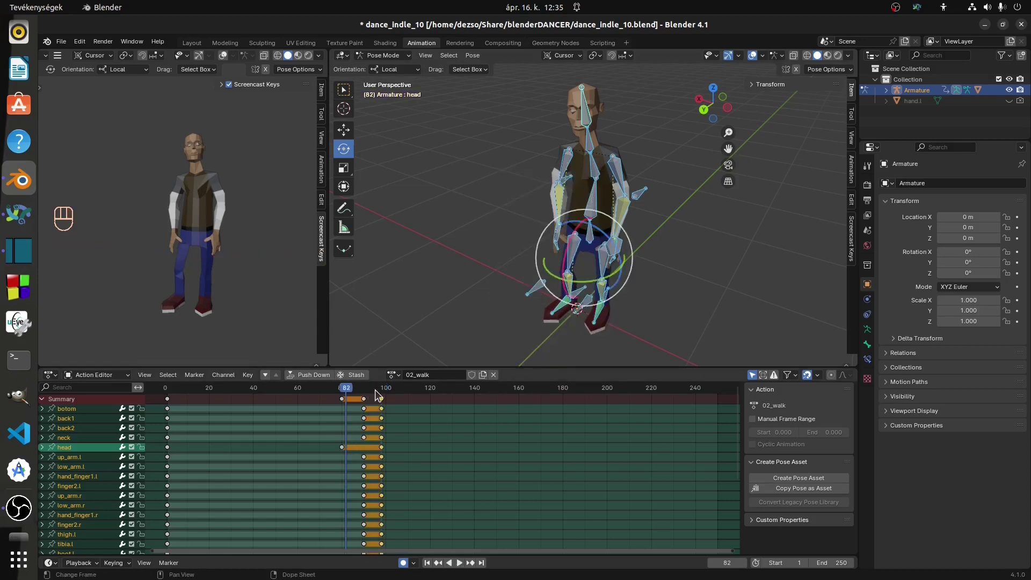
{"action": "left_click_drag", "start_coordinate": [373, 400], "coordinate": [240, 398]}
{"action": "left_click_drag", "start_coordinate": [158, 404], "coordinate": [348, 376]}
{"action": "key", "text": "Delete"}
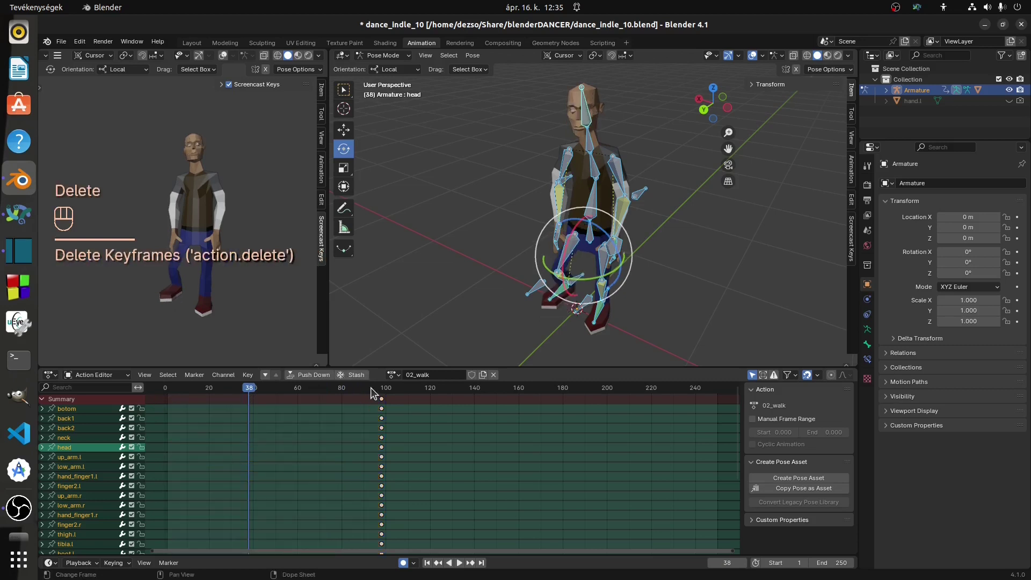
{"action": "left_click_drag", "start_coordinate": [386, 404], "coordinate": [166, 402]}
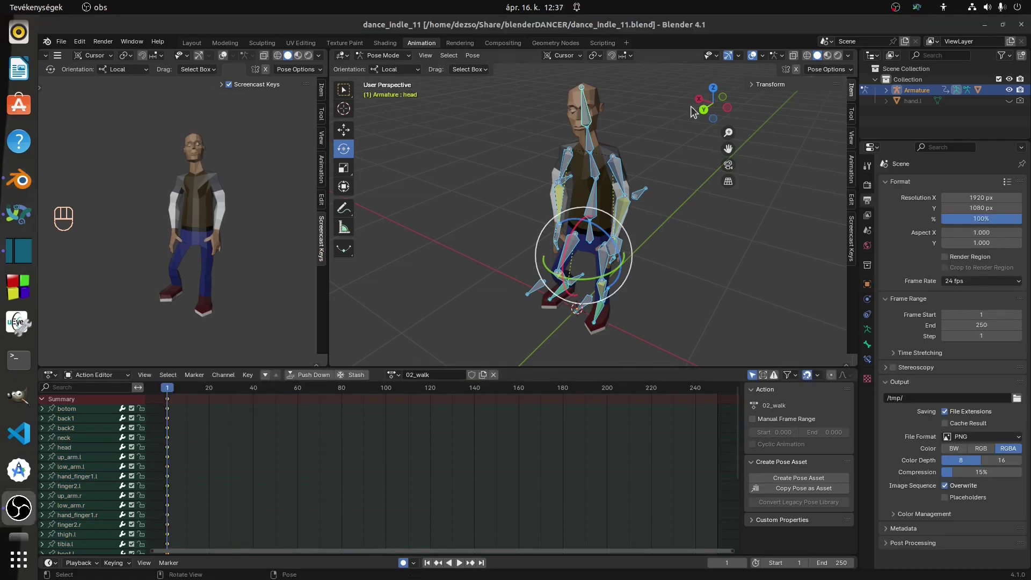
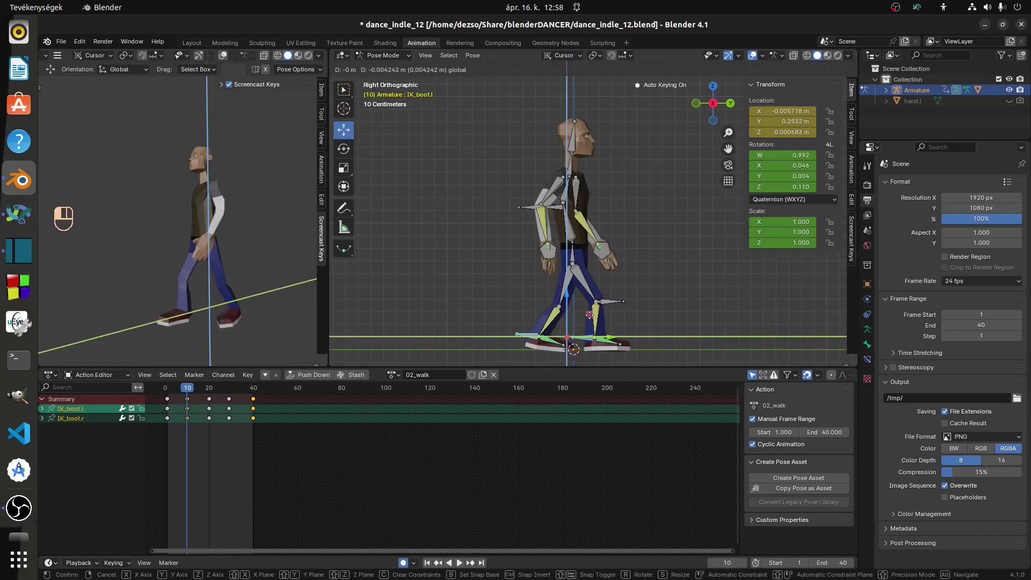
Pose a leg for the stride and paste flipped copies of its keys at later walk frames
{"action": "left_click_drag", "start_coordinate": [179, 430], "coordinate": [161, 404]}
{"action": "left_click", "coordinate": [197, 406]}
{"action": "key", "text": "ctrl+c"}
{"action": "left_click", "coordinate": [212, 397]}
{"action": "key", "text": "ctrl+shift+v"}
{"action": "left_click", "coordinate": [260, 390]}
{"action": "key", "text": "ctrl+shift+v"}
{"action": "left_click", "coordinate": [237, 389]}
{"action": "left_click", "coordinate": [417, 442]}
Copy the full stride pose and paste flipped versions across the 40-frame cycle
{"action": "key", "text": "a"}
{"action": "left_click_drag", "start_coordinate": [171, 397], "coordinate": [163, 409]}
{"action": "left_click", "coordinate": [193, 408]}
{"action": "key", "text": "ctrl+c"}
{"action": "double_click", "coordinate": [210, 395]}
{"action": "key", "text": "ctrl+shift+v"}
{"action": "key", "text": "ctrl+shift+v"}
{"action": "left_click", "coordinate": [483, 362]}
{"action": "key", "text": "KP_Decimal"}
{"action": "middle_click", "coordinate": [100, 223]}
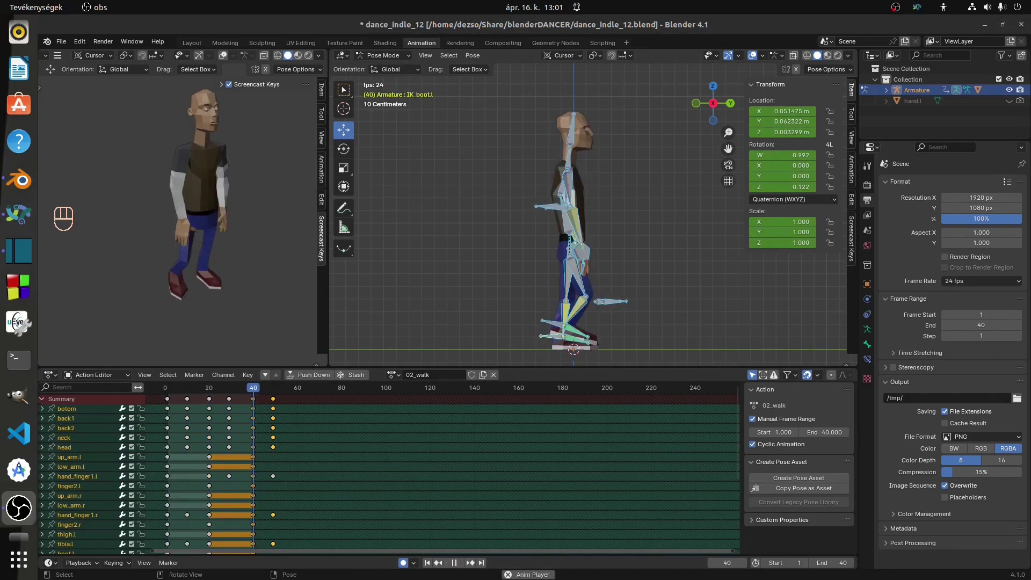
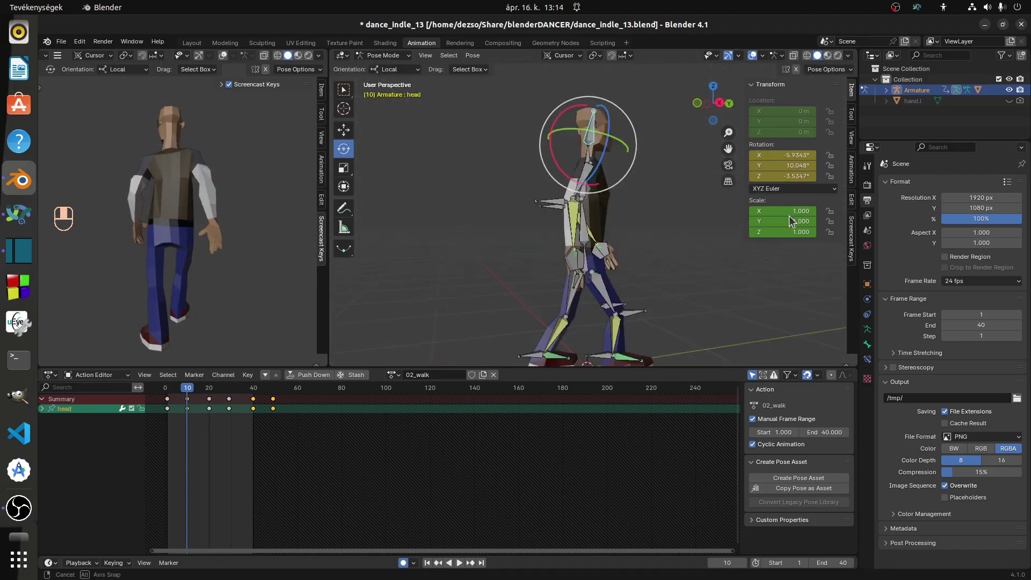
Select the torso bone and edit its rotation value in the N panel
{"action": "left_click", "coordinate": [533, 254]}
{"action": "double_click", "coordinate": [783, 204]}
{"action": "left_click", "coordinate": [811, 152]}
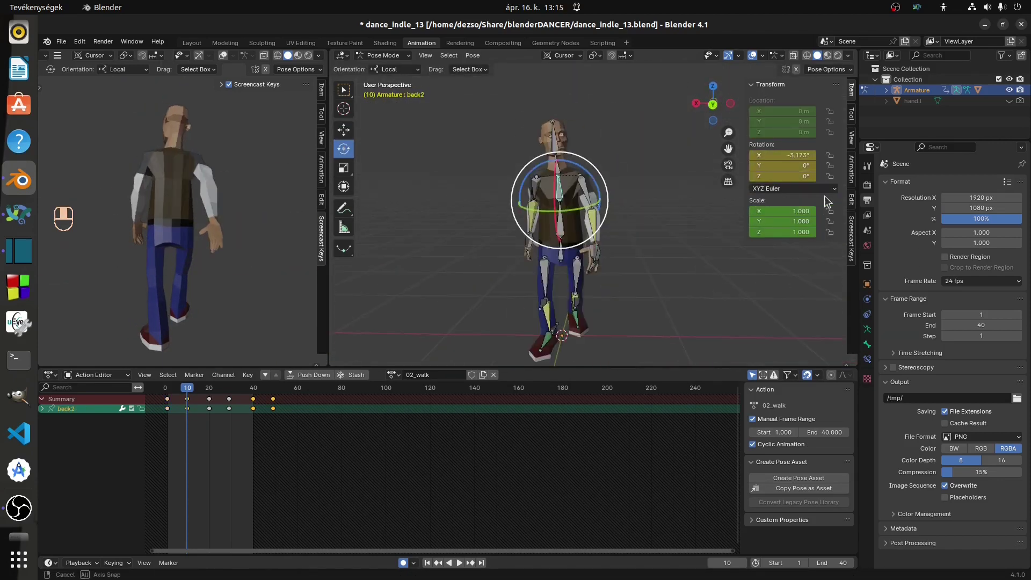
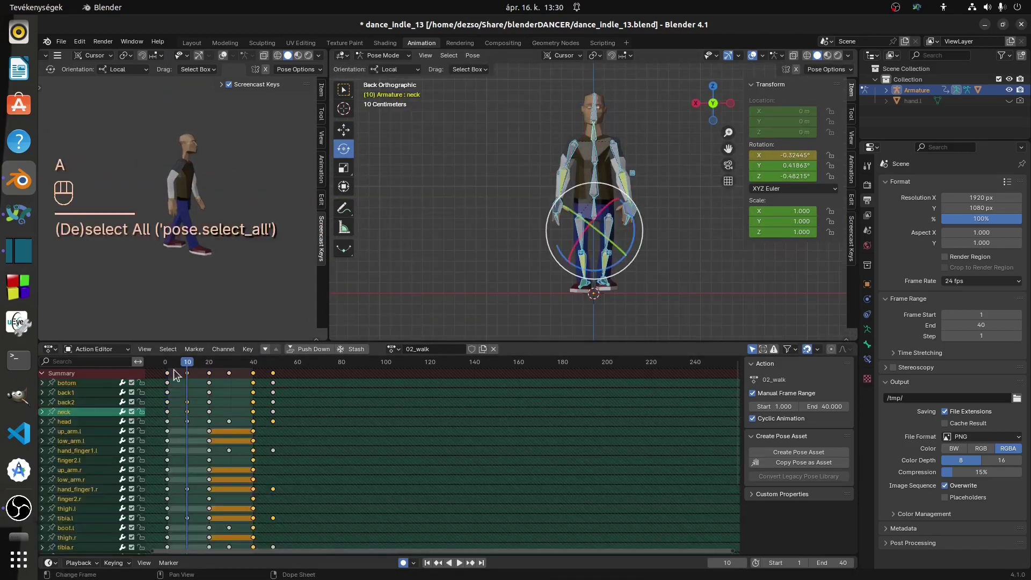
Paste pose keys, then copy an arm bone's keys and paste them flipped at a later frame
{"action": "key", "text": "ctrl+v"}
{"action": "left_click", "coordinate": [254, 366]}
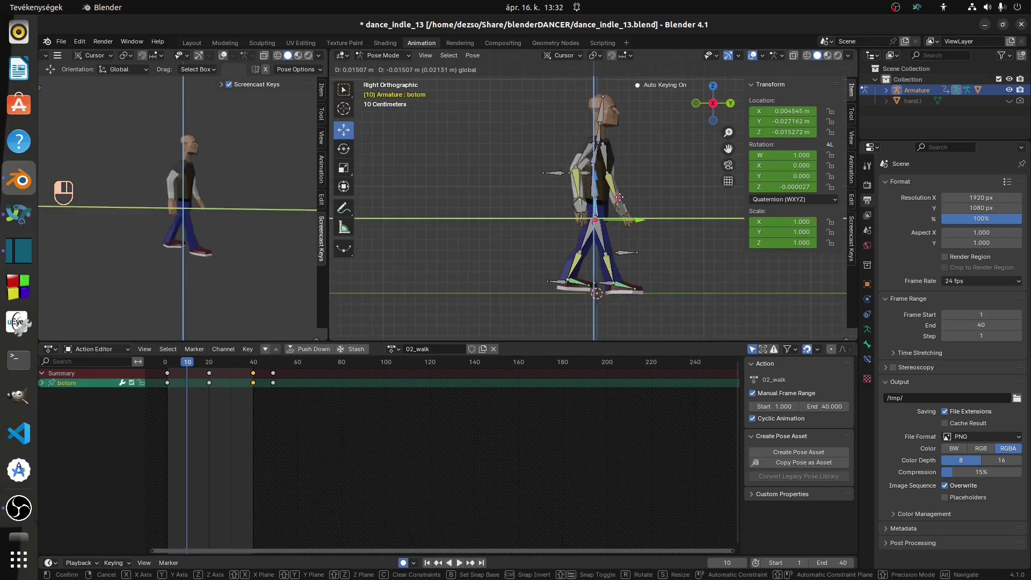
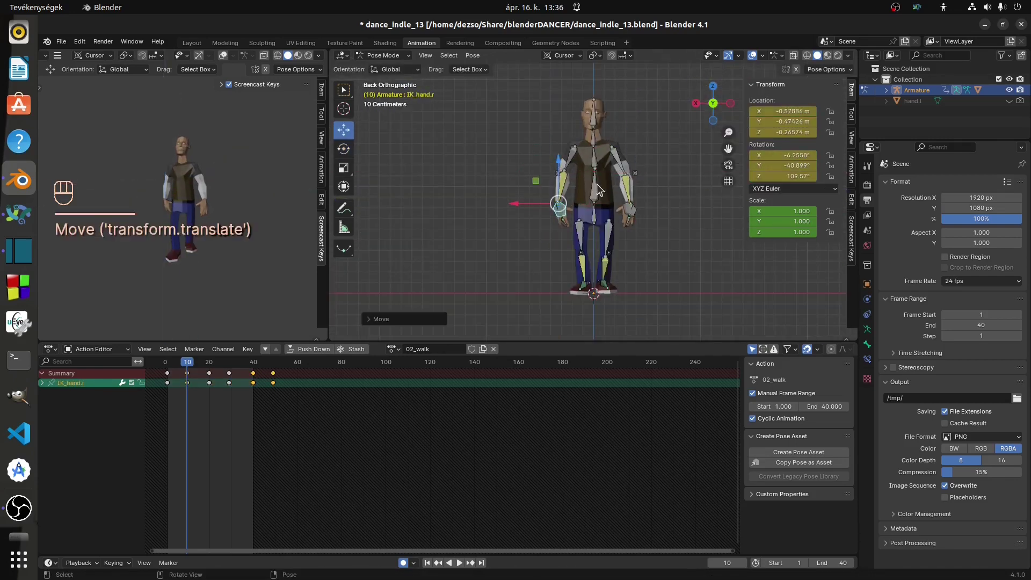
{"action": "left_click", "coordinate": [195, 382]}
{"action": "key", "text": "ctrl+c"}
{"action": "left_click", "coordinate": [210, 365]}
{"action": "key", "text": "ctrl+shift+v"}
{"action": "left_click", "coordinate": [257, 360]}
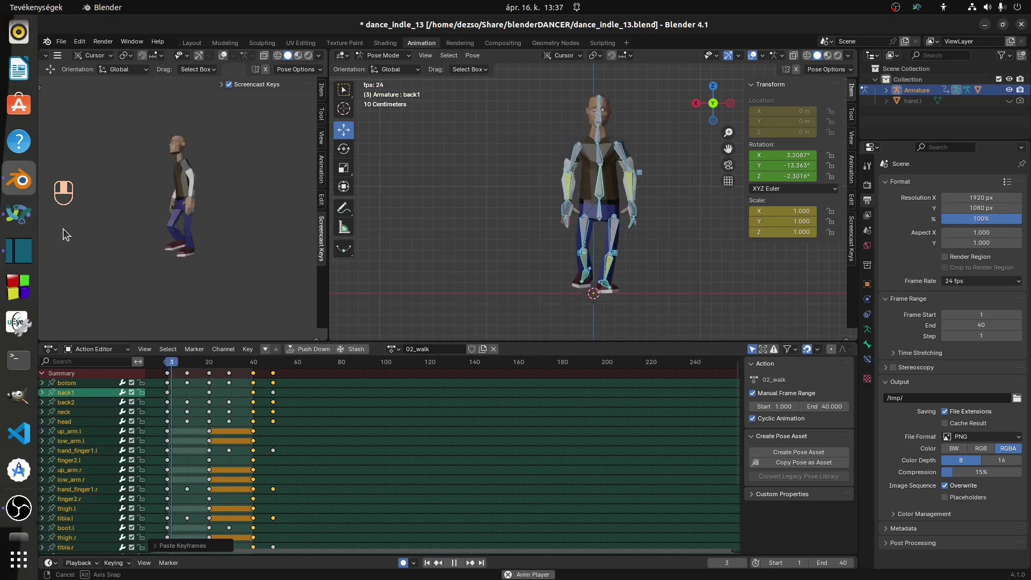
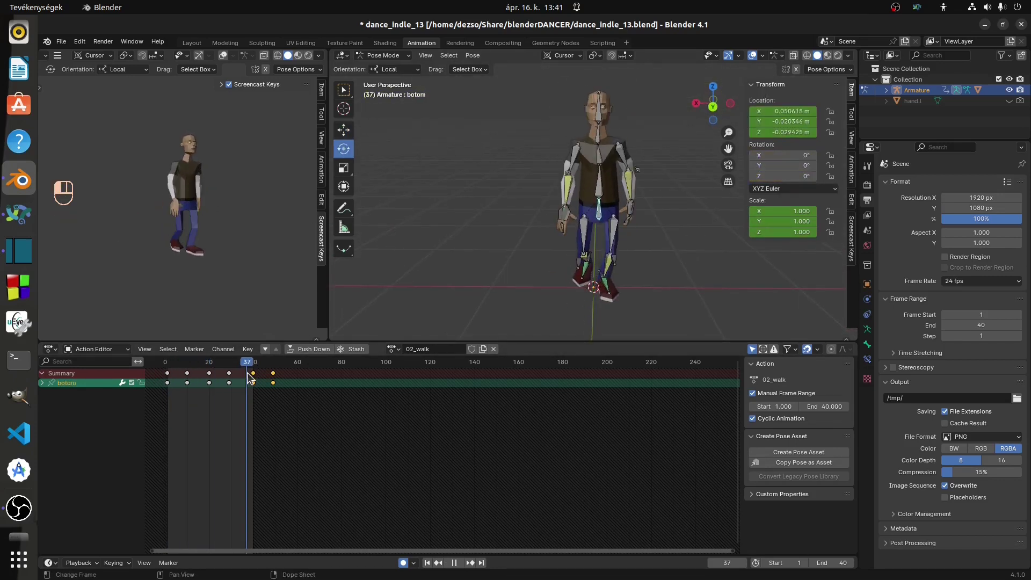
Copy and flip-paste the whole pose again, then swing the arm into the walk pose
{"action": "key", "text": "a"}
{"action": "left_click", "coordinate": [197, 380]}
{"action": "key", "text": "ctrl+c"}
{"action": "left_click", "coordinate": [213, 367]}
{"action": "key", "text": "ctrl+shift+v"}
{"action": "left_click_drag", "start_coordinate": [257, 369], "coordinate": [163, 214]}
{"action": "left_click_drag", "start_coordinate": [194, 373], "coordinate": [726, 229]}
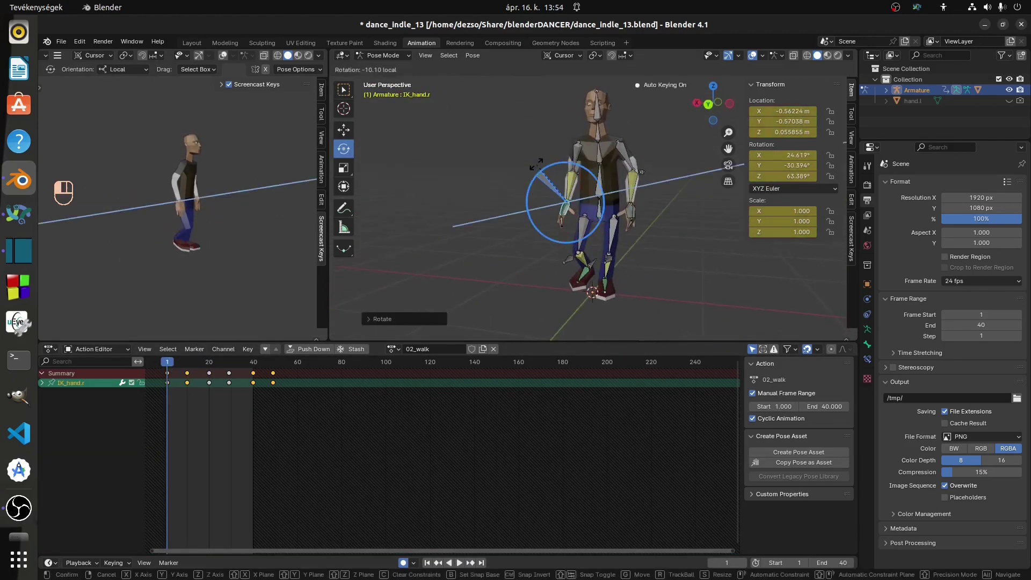
Key all bones, then copy the pose keys and paste them flipped into a later frame
{"action": "key", "text": "a"}
{"action": "key", "text": "i"}
{"action": "key", "text": "i"}
{"action": "left_click_drag", "start_coordinate": [181, 382], "coordinate": [210, 369]}
{"action": "key", "text": "ctrl+c"}
{"action": "key", "text": "ctrl+shift+v"}
{"action": "left_click", "coordinate": [244, 367]}
Adjust a bone's rotation values, then flip-paste the pose into the later walk frames
{"action": "left_click_drag", "start_coordinate": [169, 370], "coordinate": [634, 214]}
{"action": "double_click", "coordinate": [611, 211]}
{"action": "left_click", "coordinate": [609, 206]}
{"action": "left_click", "coordinate": [642, 229]}
{"action": "left_click", "coordinate": [191, 381]}
{"action": "key", "text": "ctrl+c"}
{"action": "key", "text": "ctrl+shift+v"}
{"action": "left_click", "coordinate": [229, 365]}
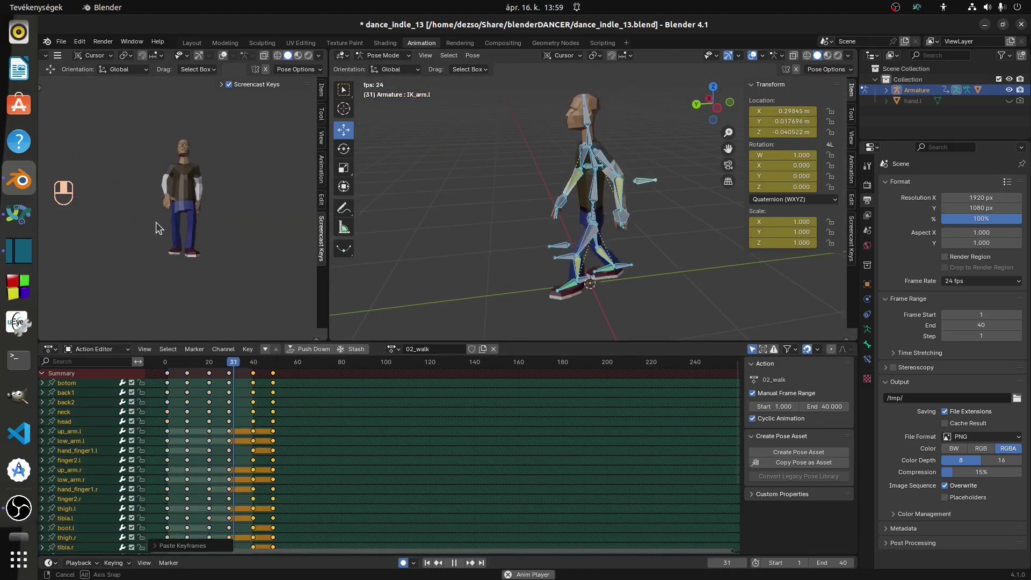
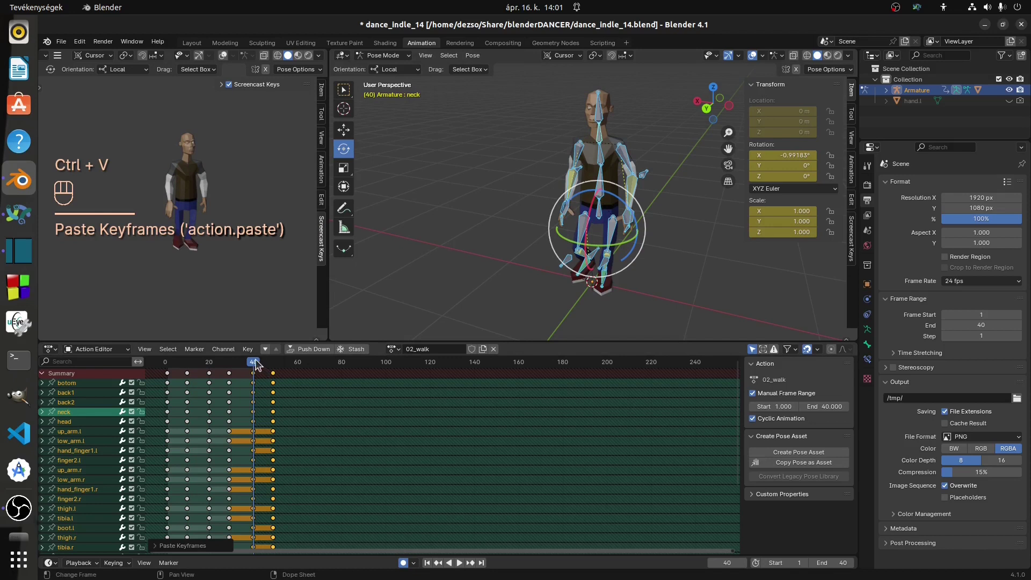
{"action": "left_click_drag", "start_coordinate": [255, 366], "coordinate": [170, 372]}
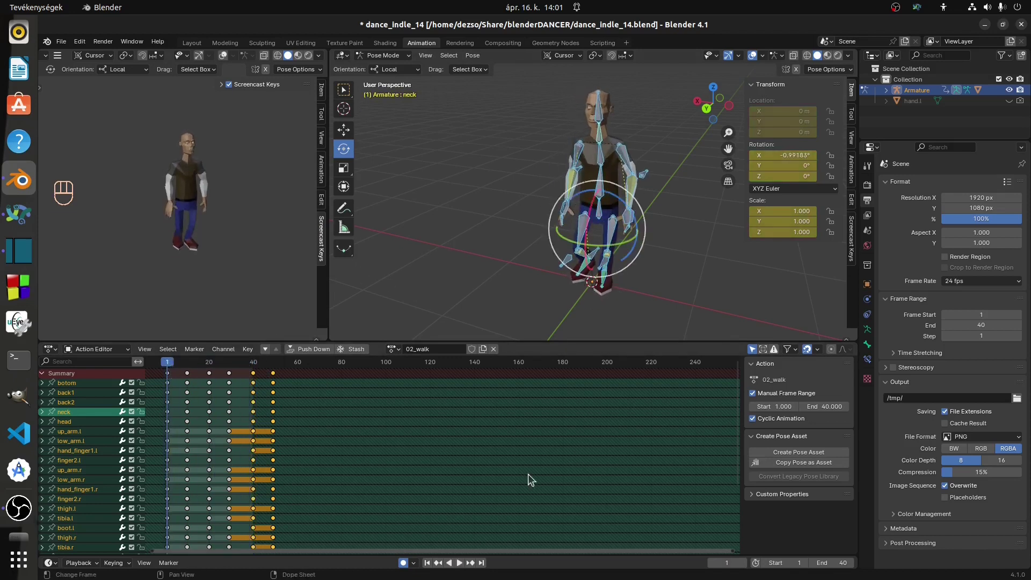
{"action": "left_click_drag", "start_coordinate": [464, 566], "coordinate": [203, 277]}
{"action": "left_click_drag", "start_coordinate": [202, 277], "coordinate": [507, 210]}
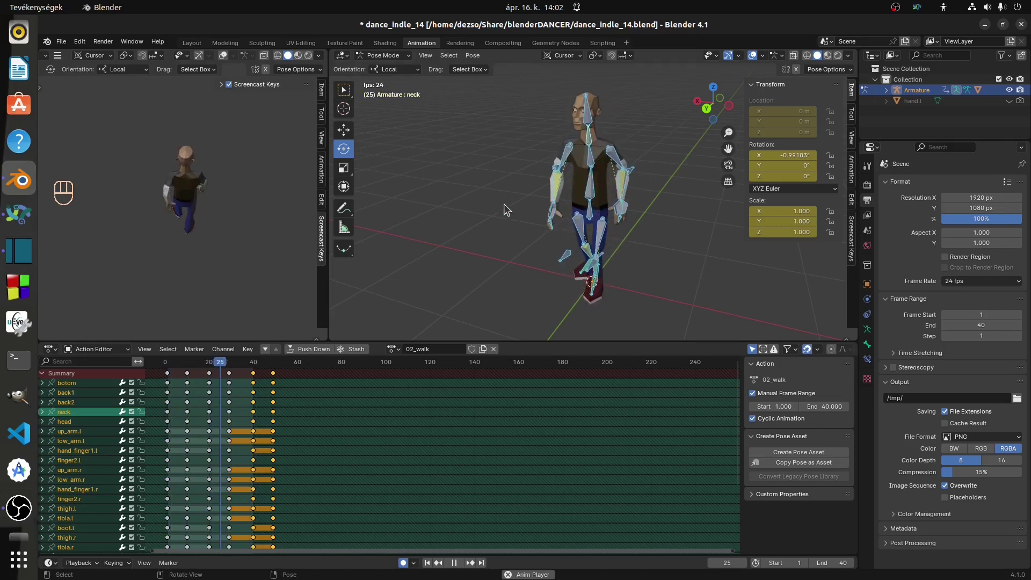